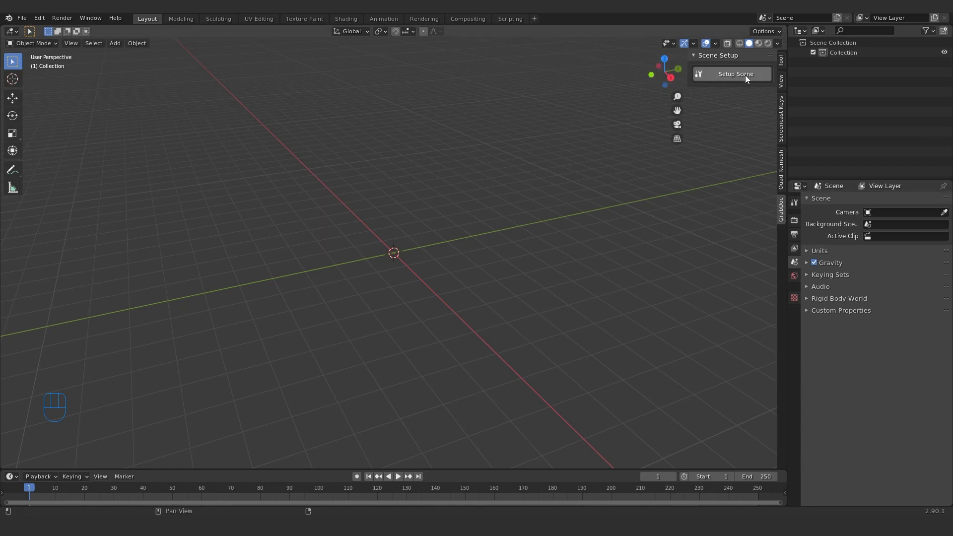
# Step: Create the GrabDoc baking scene and orbit around its background plane and trim camera
pyautogui.click(749, 78)
pyautogui.moveTo(453, 203); pyautogui.dragTo(458, 219)
pyautogui.moveTo(451, 188); pyautogui.dragTo(458, 251)
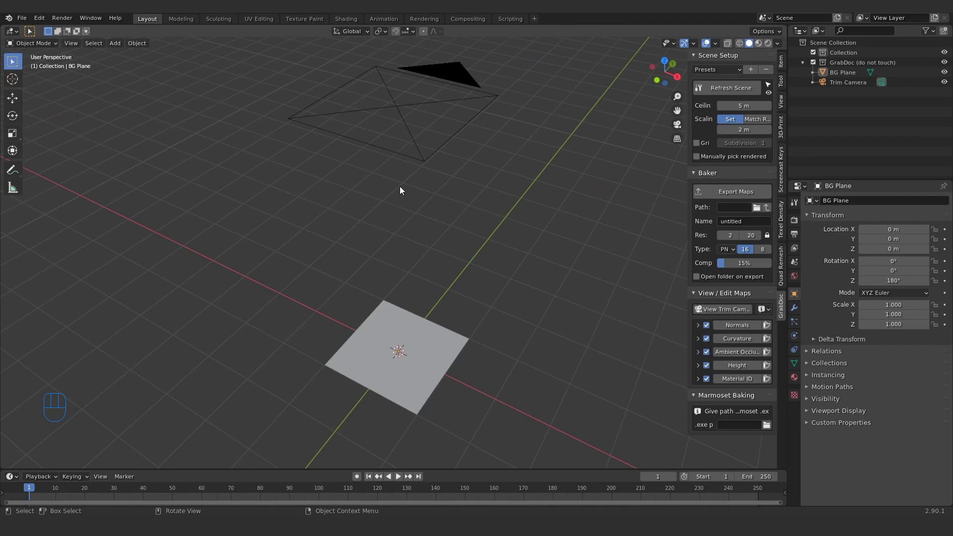
pyautogui.moveTo(417, 348); pyautogui.dragTo(440, 334)
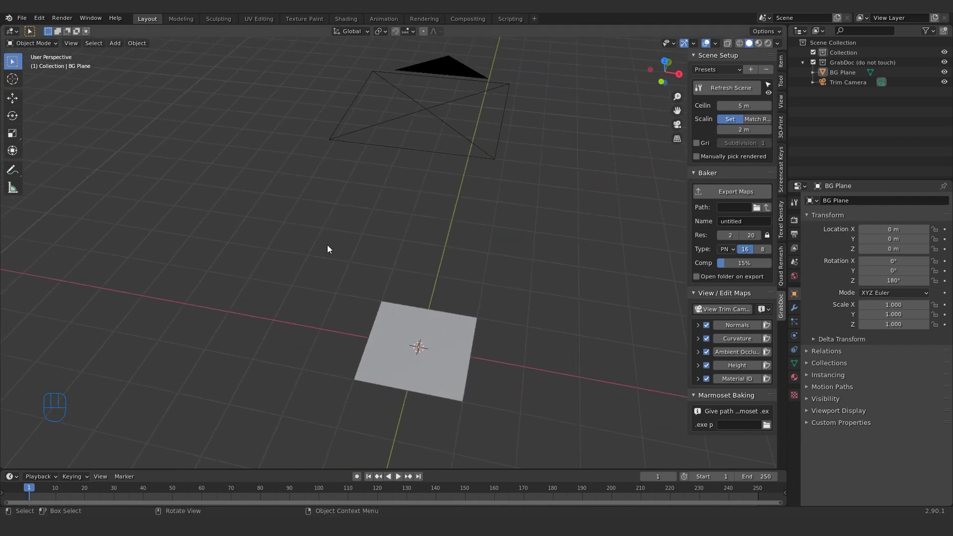
pyautogui.moveTo(346, 286); pyautogui.dragTo(370, 232)
pyautogui.moveTo(449, 200); pyautogui.dragTo(446, 230)
# Step: Adjust the view and sidebar around the baking setup before editing the map list
pyautogui.middleClick(505, 323)
pyautogui.middleClick(457, 352)
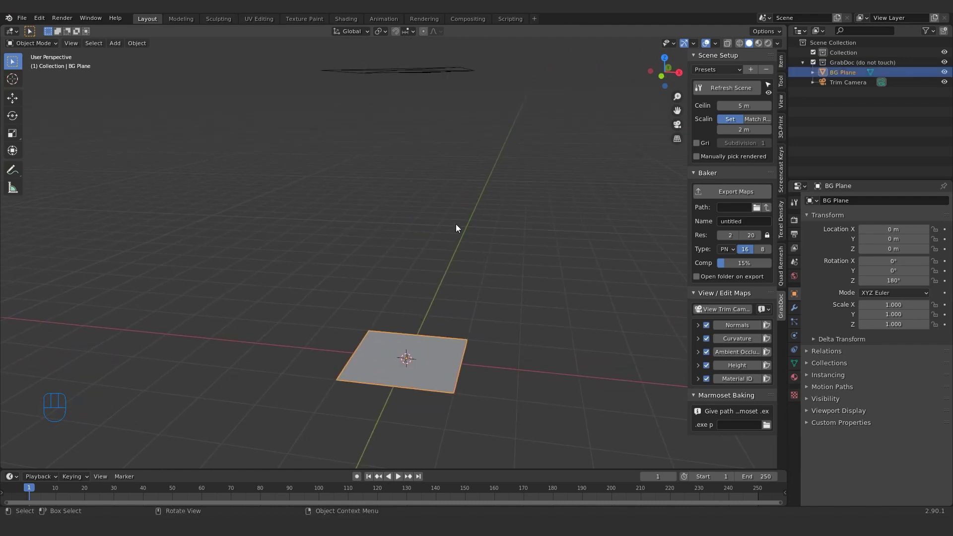
pyautogui.middleClick(461, 180)
pyautogui.middleClick(514, 299)
pyautogui.press('g')
pyautogui.rightClick(484, 157)
pyautogui.middleClick(461, 164)
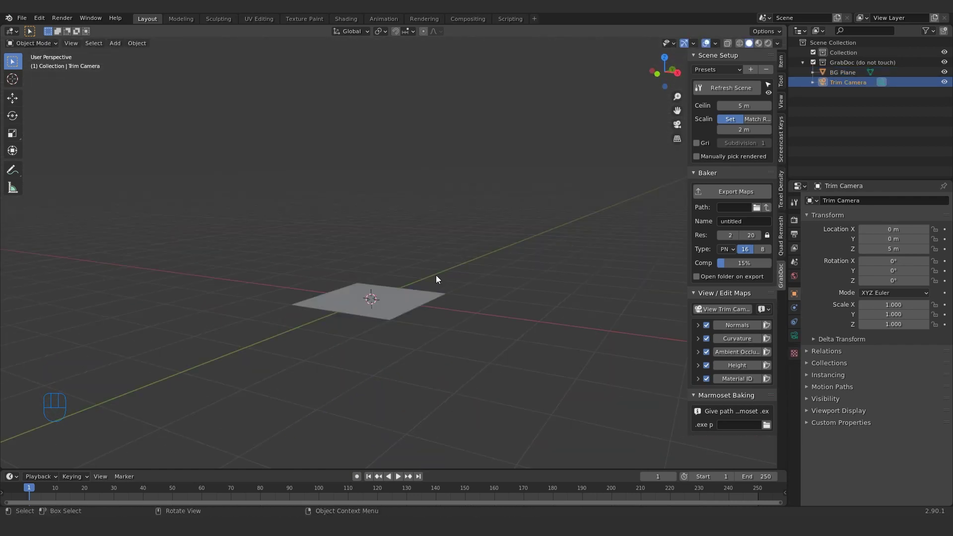
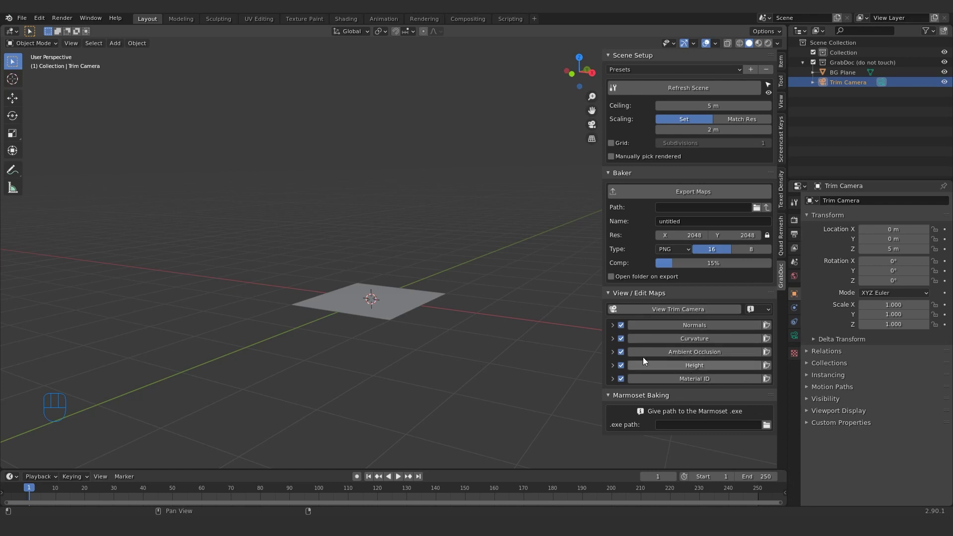
# Step: Switch off Ambient Occlusion and Material ID so only the Height map is exported
pyautogui.click(625, 329)
pyautogui.click(624, 341)
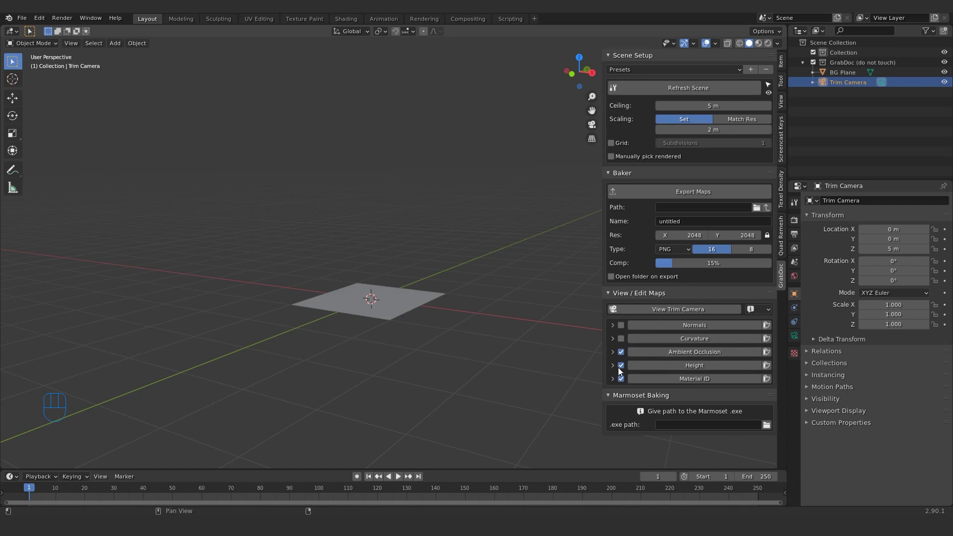
pyautogui.click(625, 355)
pyautogui.click(624, 385)
pyautogui.moveTo(473, 301); pyautogui.dragTo(464, 312)
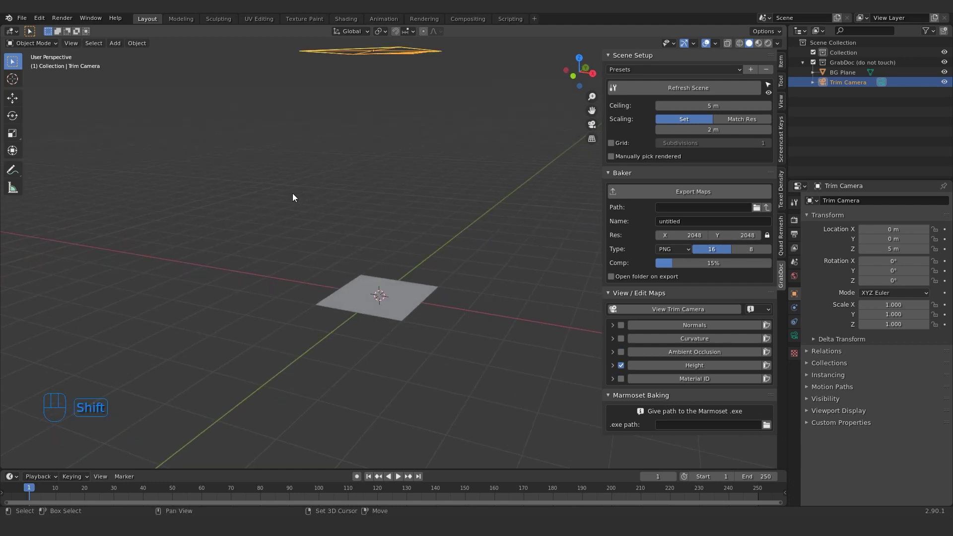
pyautogui.press('shift+a')
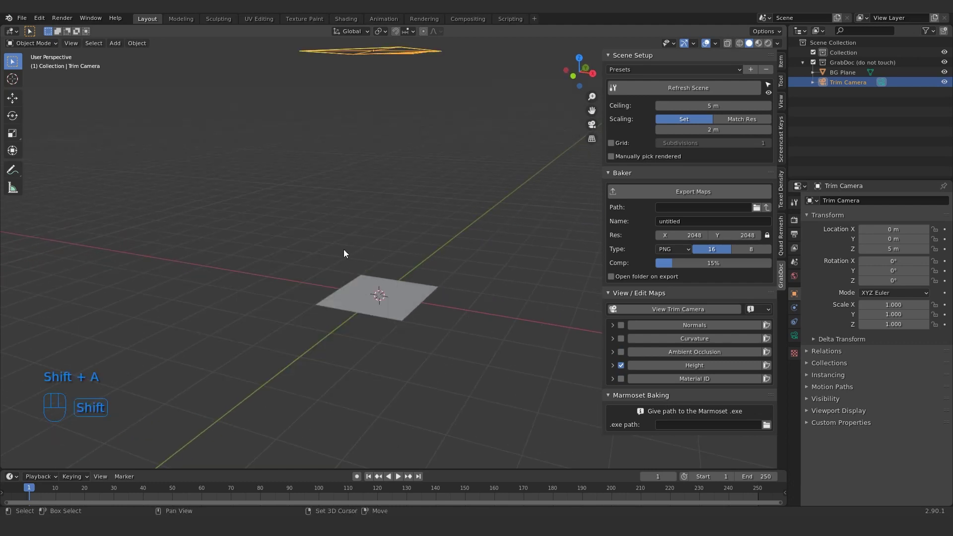
# Step: Add a Suzanne monkey onto the BG Plane and preview its Height map through the trim camera
pyautogui.press('shift+a')
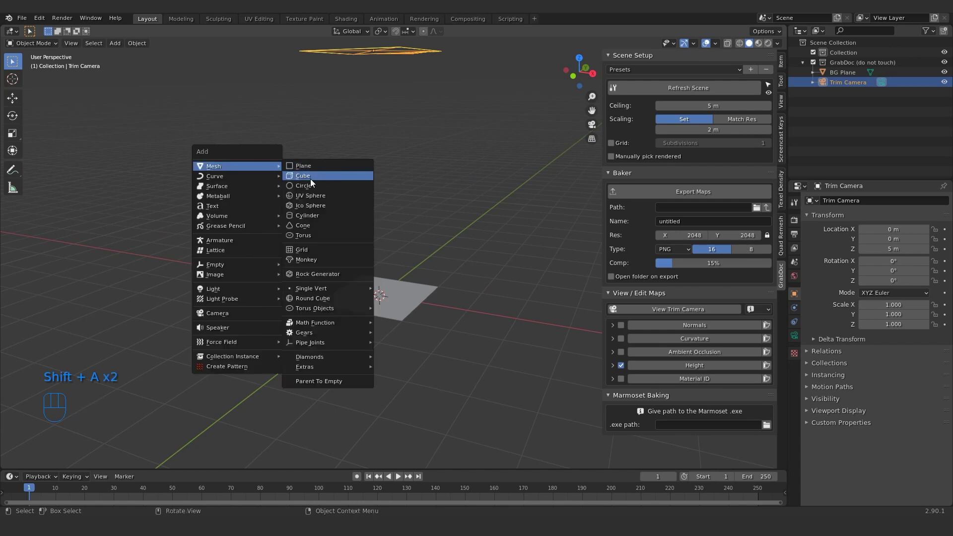
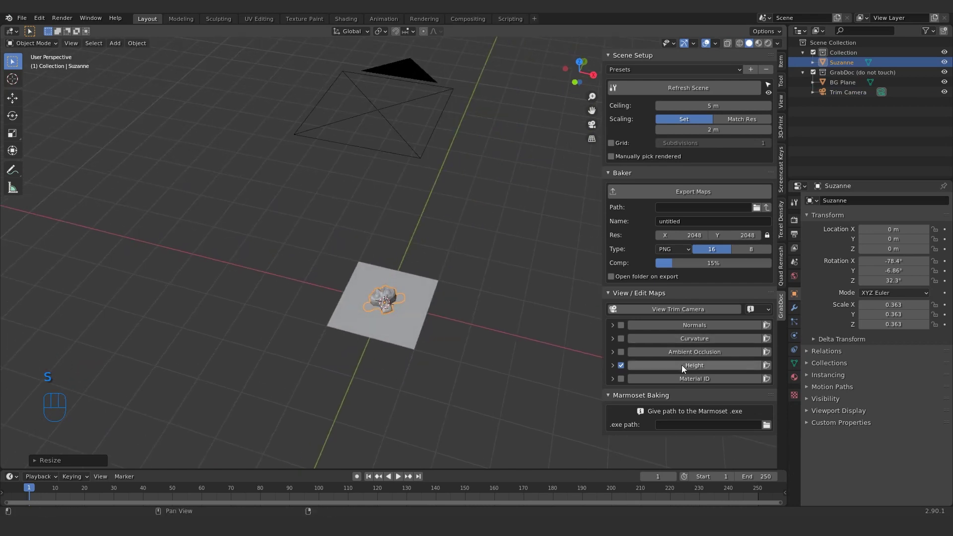
pyautogui.click(682, 367)
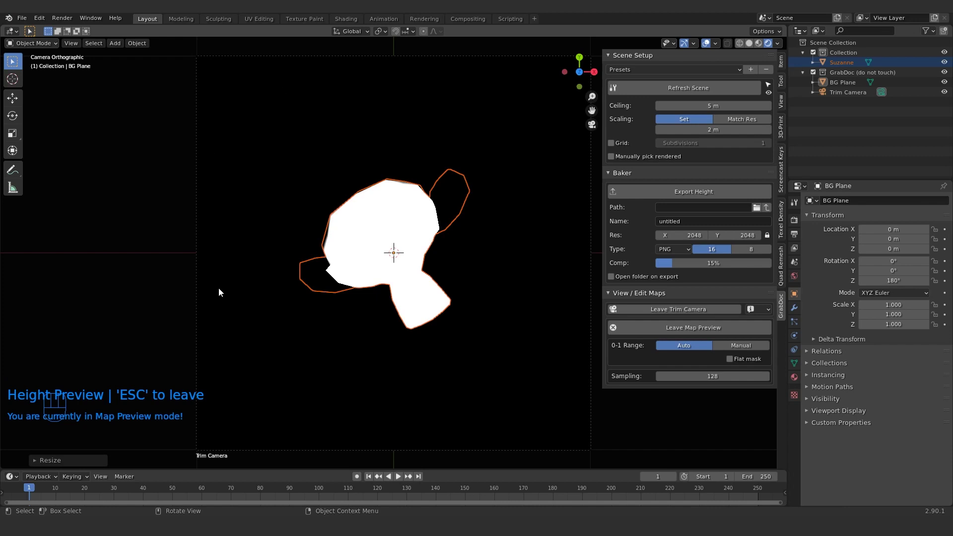
pyautogui.click(383, 200)
pyautogui.moveTo(310, 237); pyautogui.dragTo(354, 241)
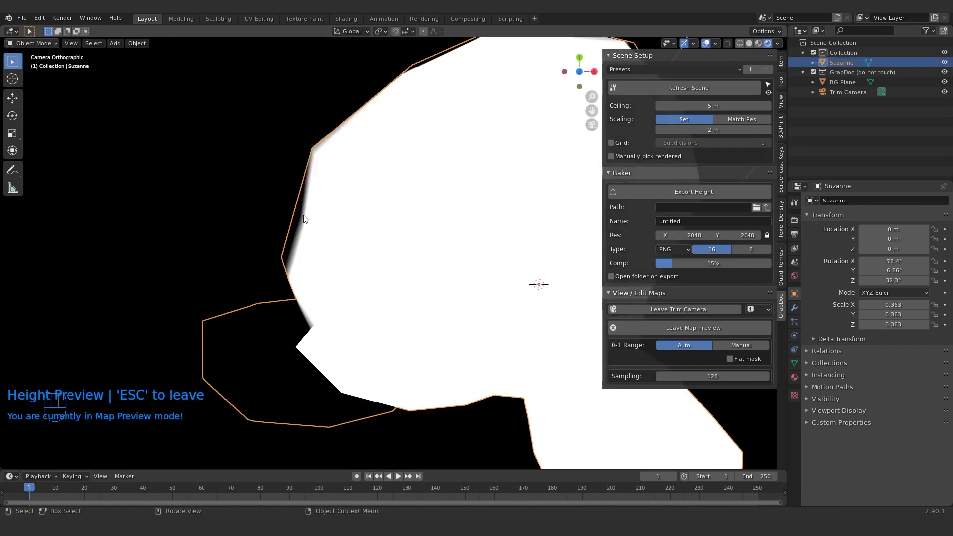
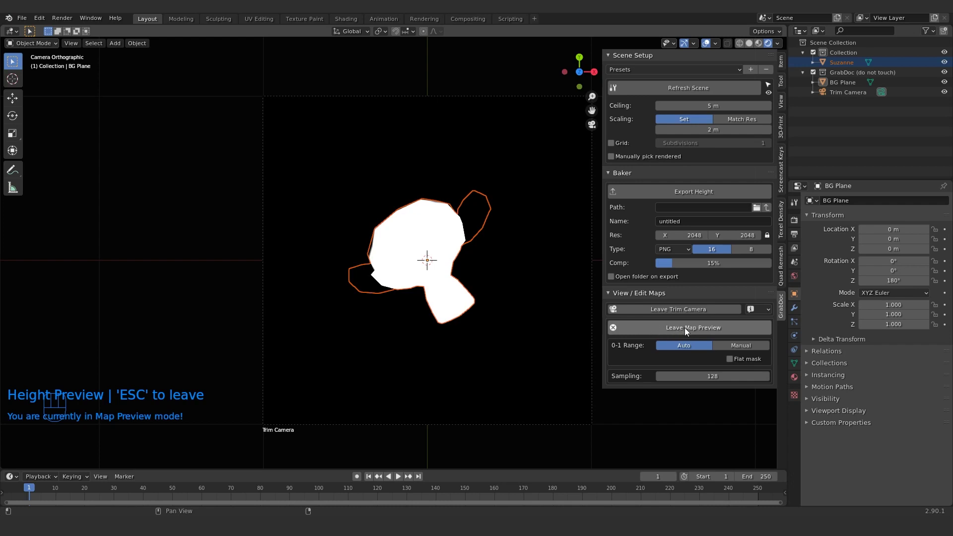
# Step: Leave the Height preview, delete Suzanne, reselect the BG Plane and bring up the Add menu
pyautogui.click(686, 329)
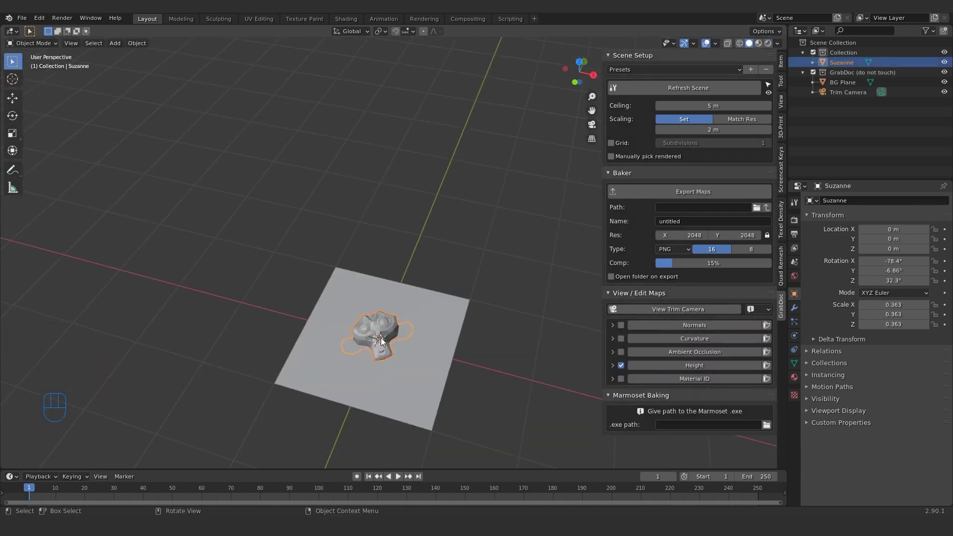
pyautogui.press('Delete')
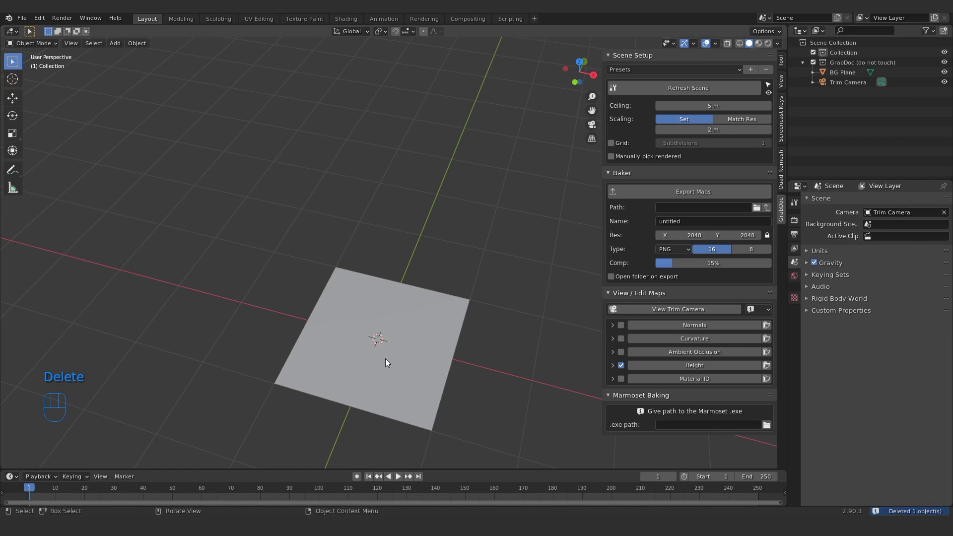
pyautogui.press('g')
pyautogui.rightClick(411, 305)
pyautogui.press('g')
pyautogui.moveTo(399, 300); pyautogui.dragTo(382, 346)
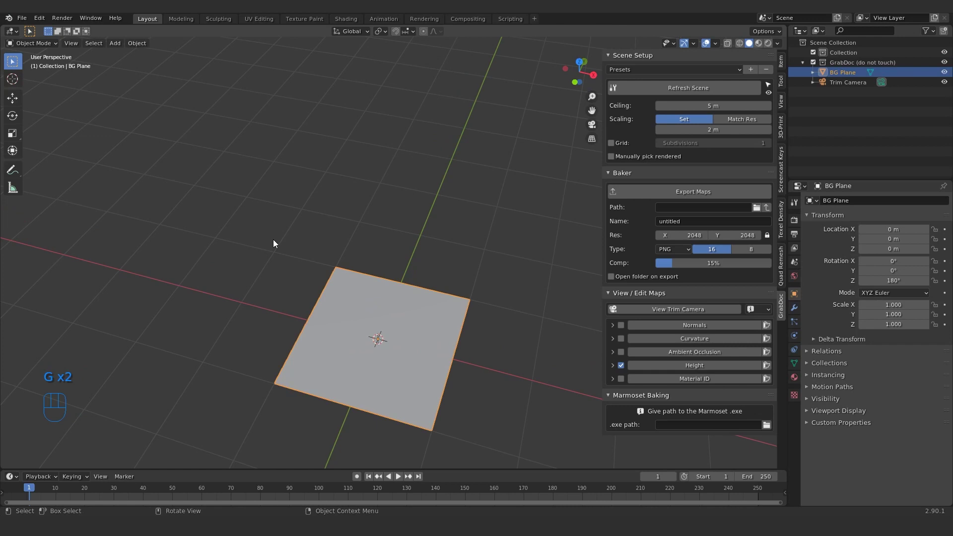
pyautogui.press('shift+a')
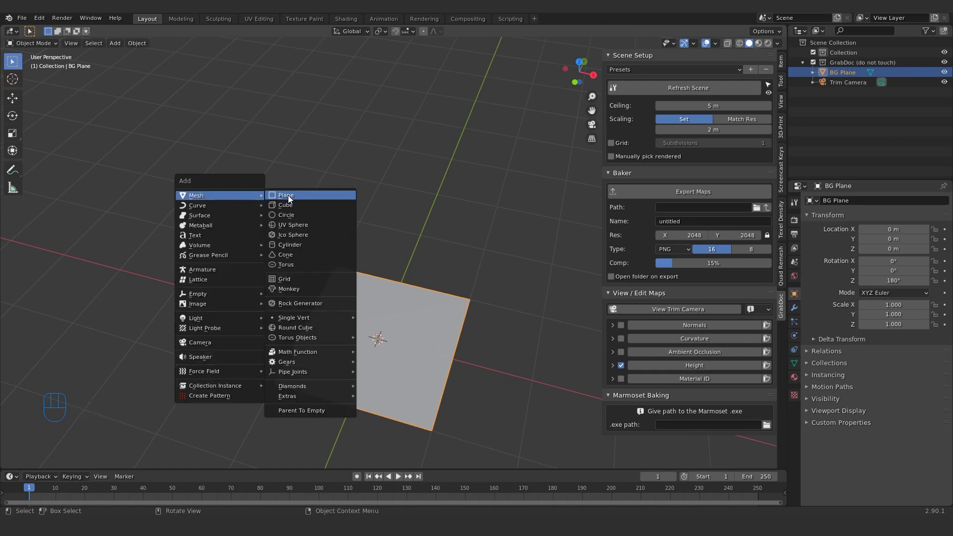
# Step: Add a Plane, enter Edit Mode and subdivide it into a dense grid
pyautogui.moveTo(406, 278); pyautogui.dragTo(404, 211)
pyautogui.middleClick(355, 279)
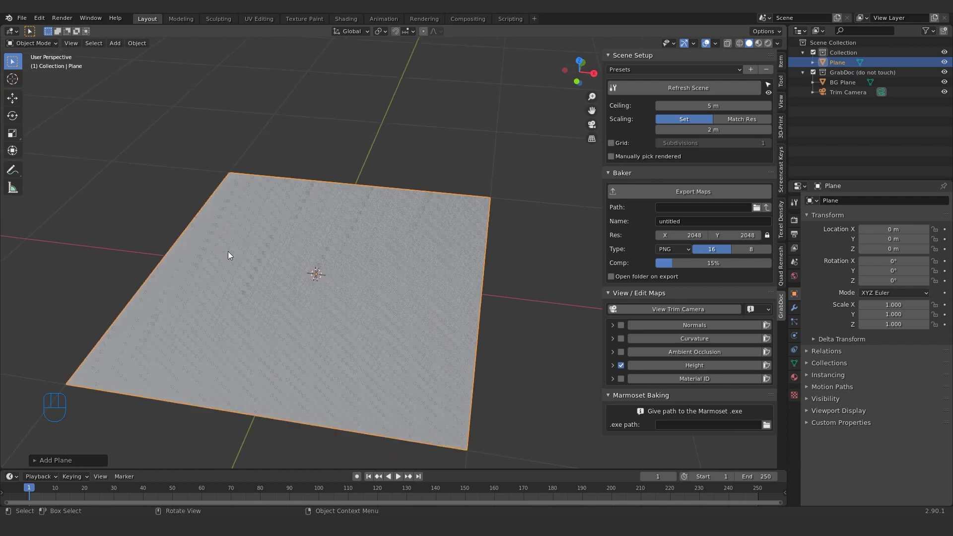
pyautogui.press('Tab')
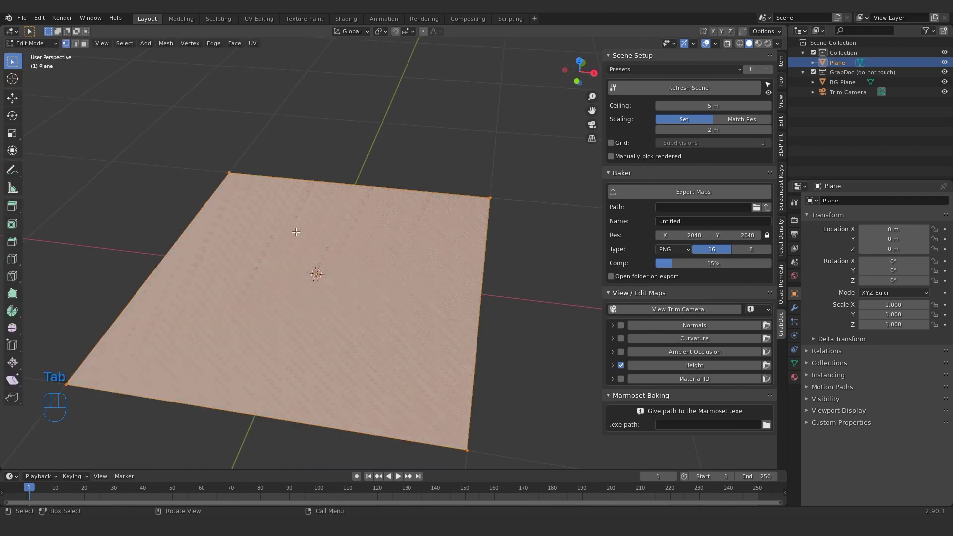
pyautogui.moveTo(325, 214); pyautogui.dragTo(274, 210)
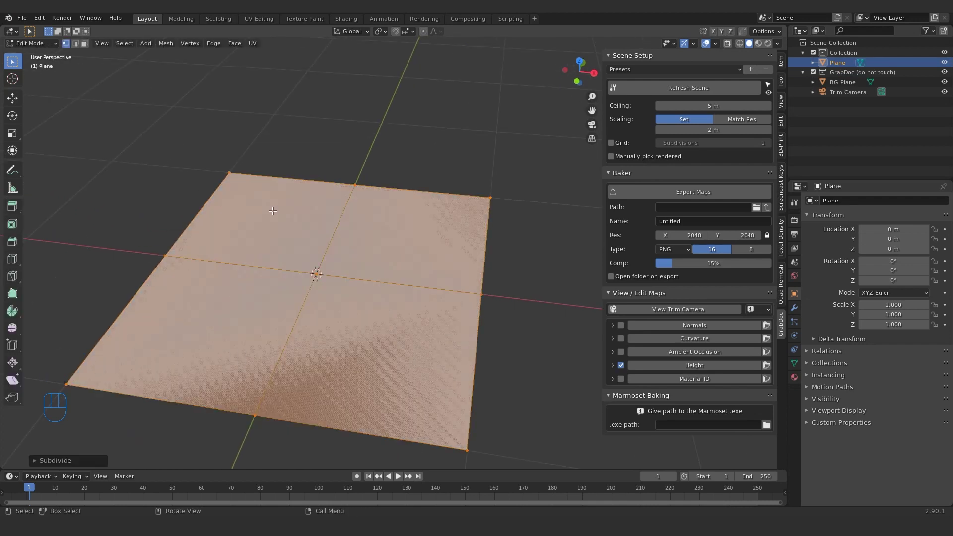
pyautogui.rightClick(280, 225)
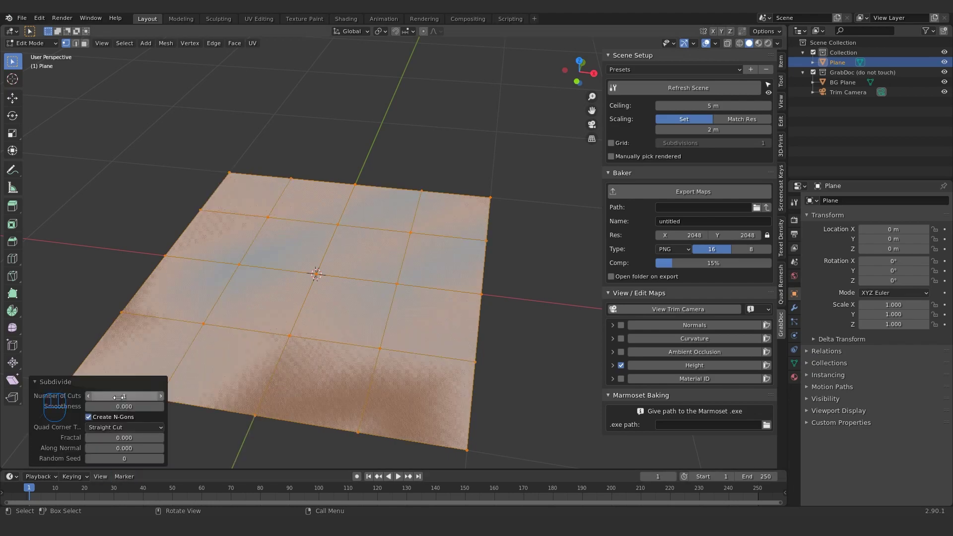
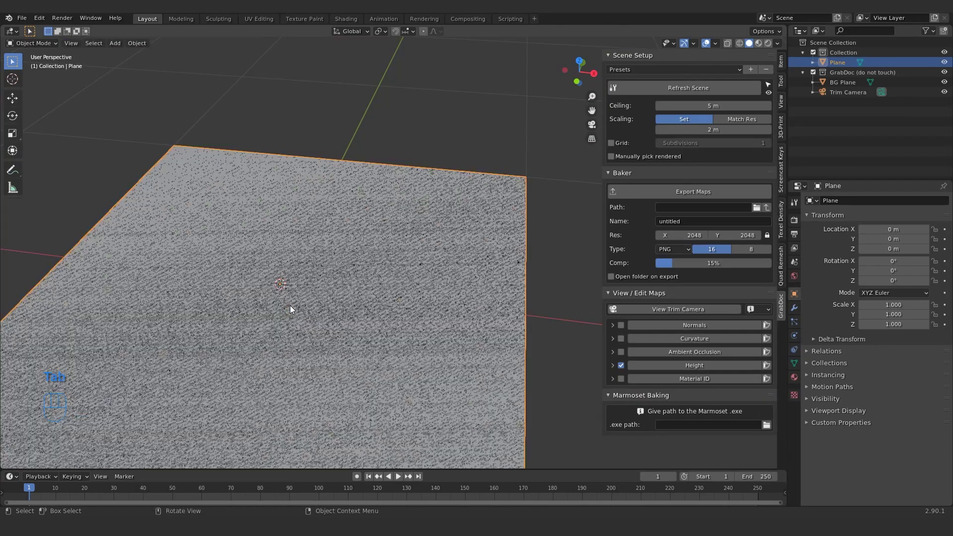
# Step: Hide the BG Plane in the Outliner and return the dense plane to Object Mode
pyautogui.moveTo(288, 320); pyautogui.dragTo(334, 294)
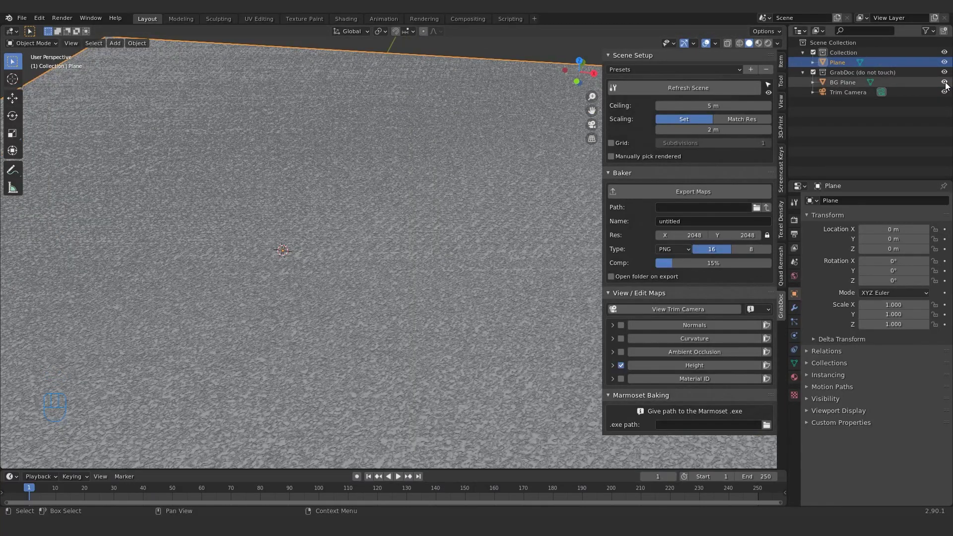
pyautogui.click(947, 84)
pyautogui.middleClick(365, 268)
pyautogui.middleClick(331, 265)
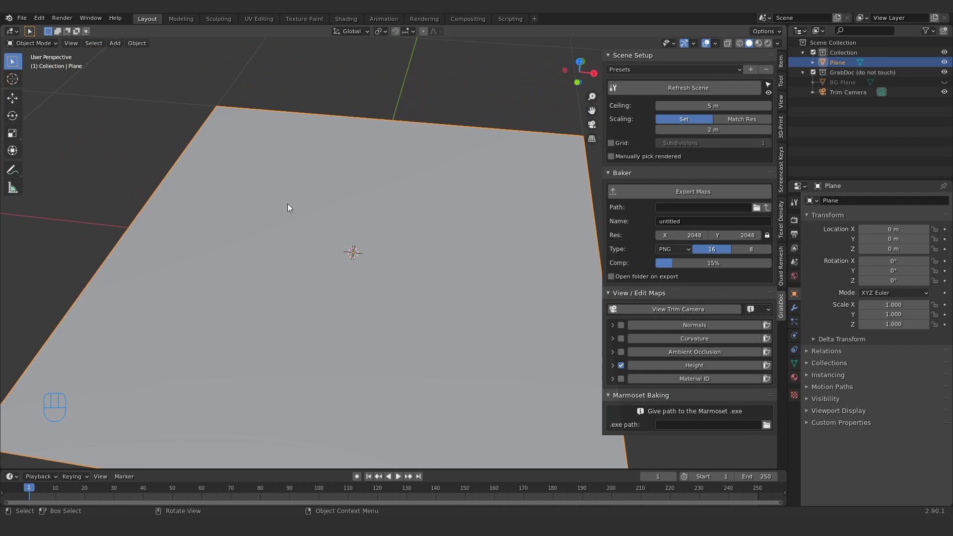
pyautogui.press('q')
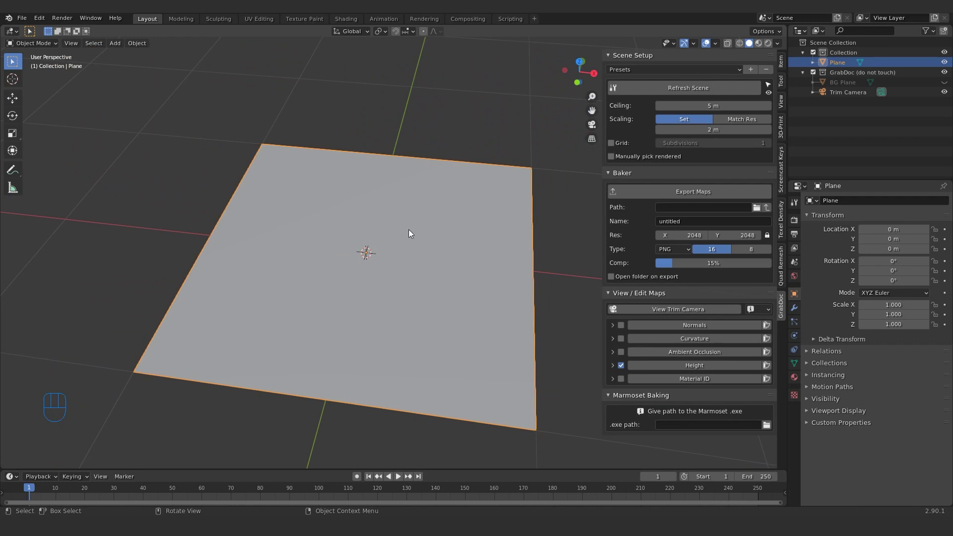
pyautogui.press('Tab')
pyautogui.moveTo(339, 219); pyautogui.dragTo(393, 270)
# Step: Bring up the interaction mode switcher over the dense plane to enter Sculpt Mode
pyautogui.press('Tab')
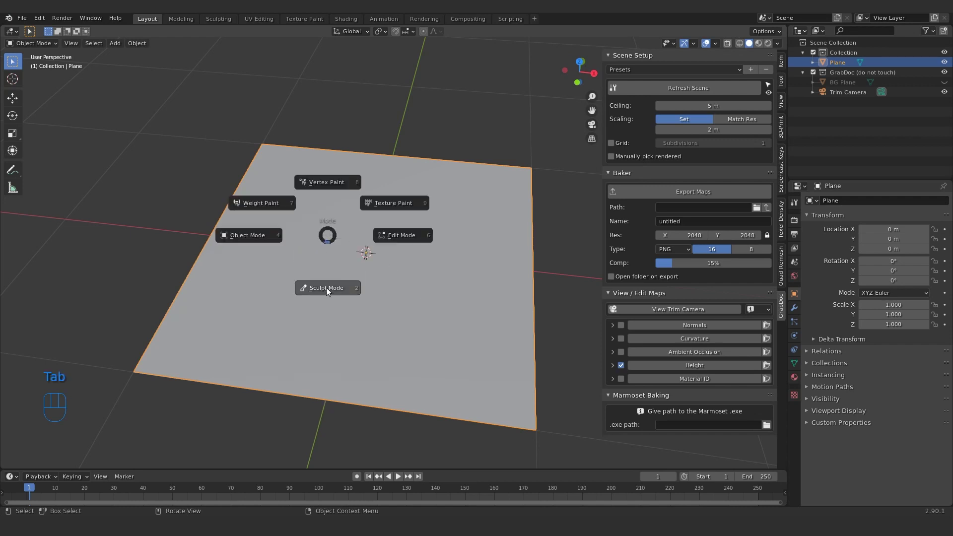
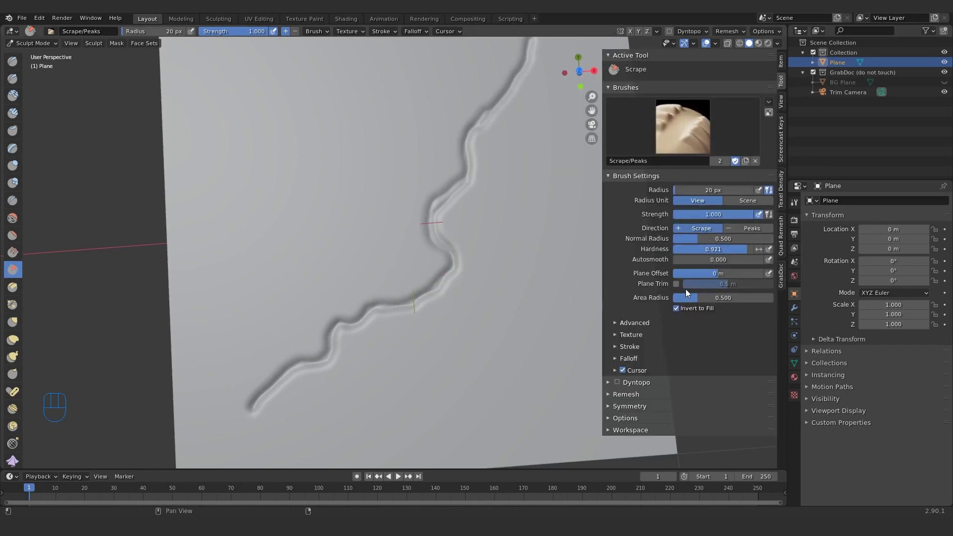
# Step: Enable Use Original Normal in the brush's Advanced settings
pyautogui.click(619, 327)
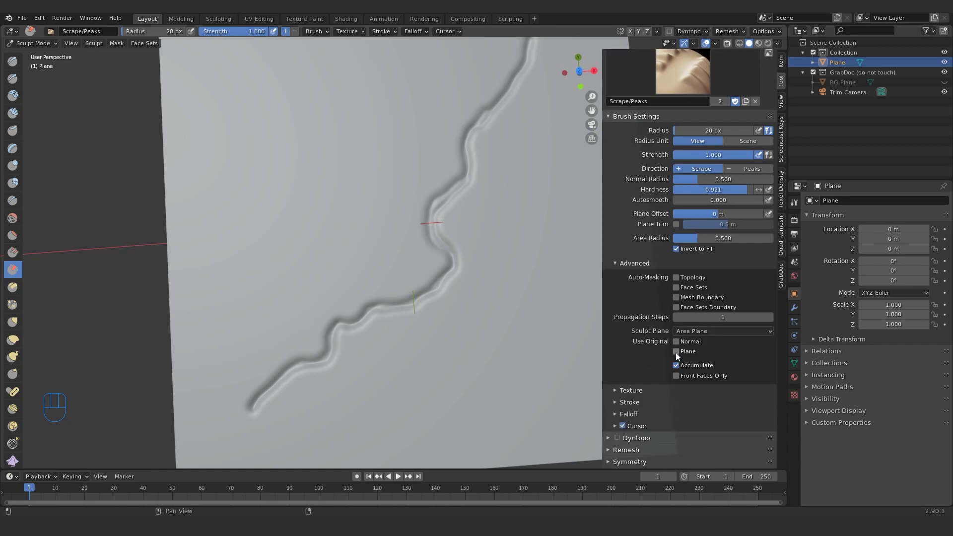
pyautogui.click(680, 346)
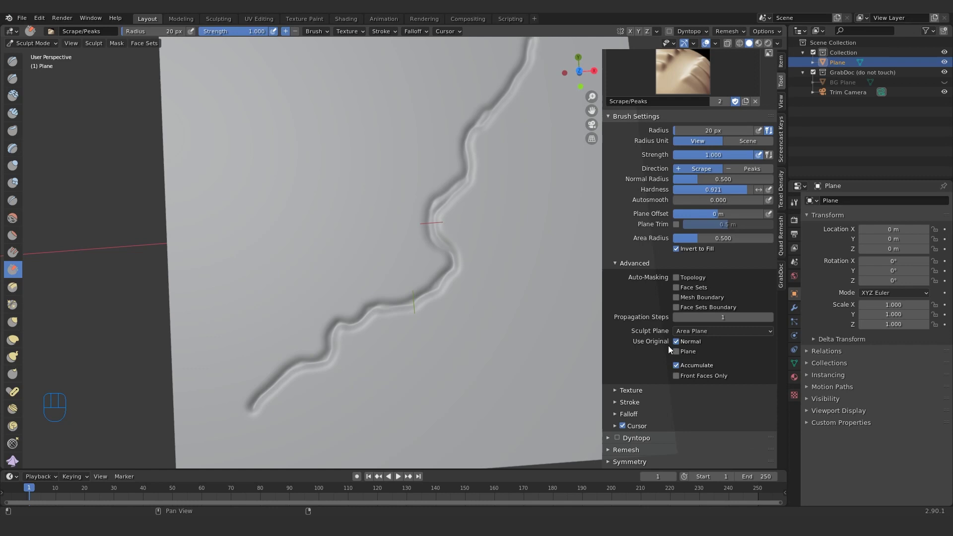
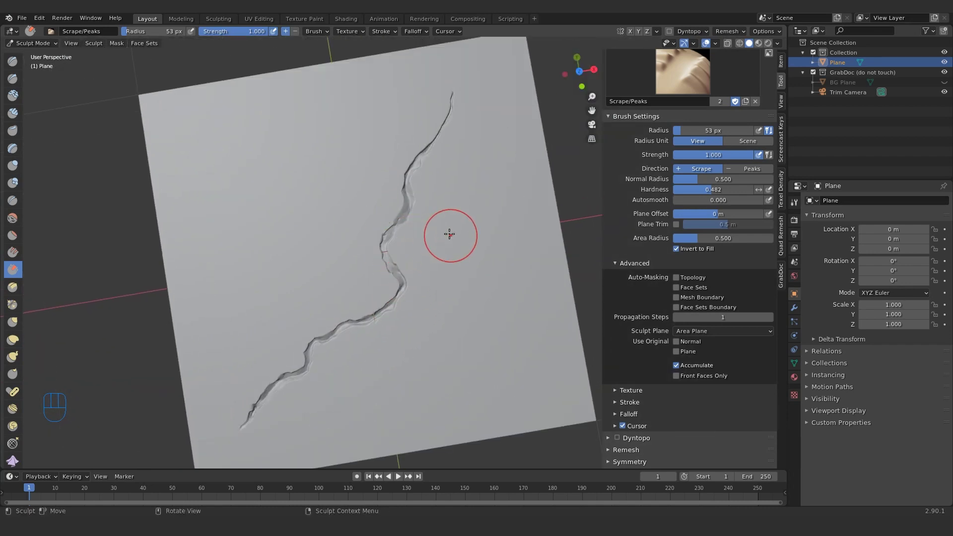
# Step: Return to Object Mode, preview the cracked plane's Height map via GrabDoc, then leave the preview
pyautogui.press('Tab')
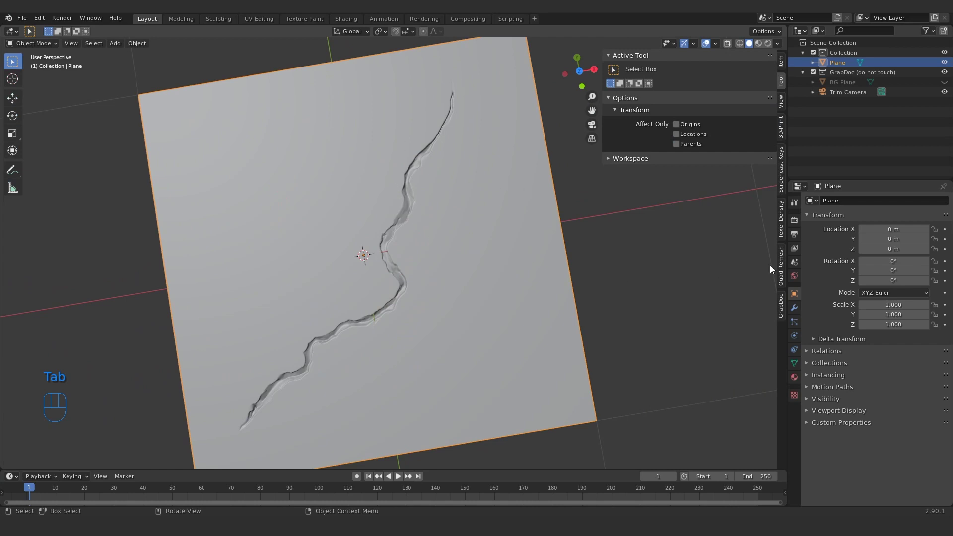
pyautogui.click(783, 308)
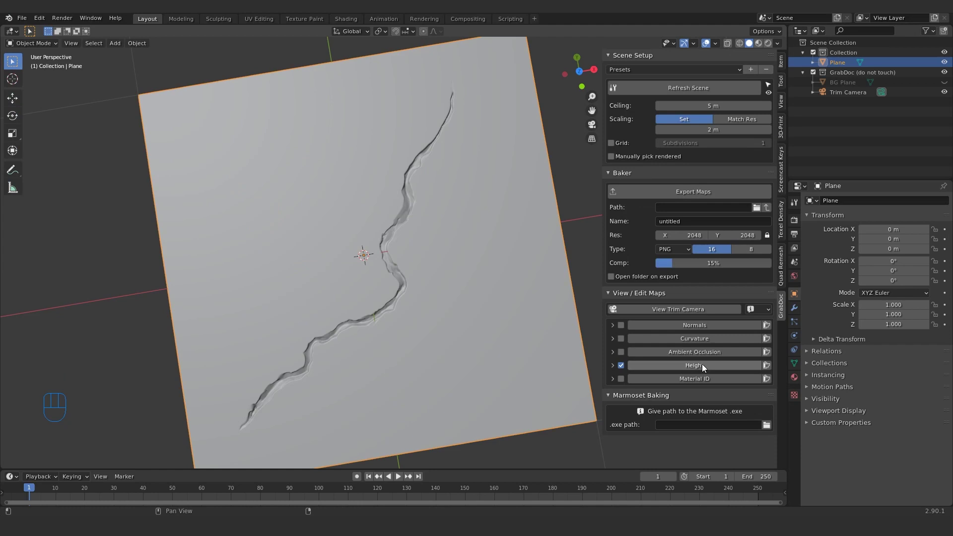
pyautogui.click(447, 237)
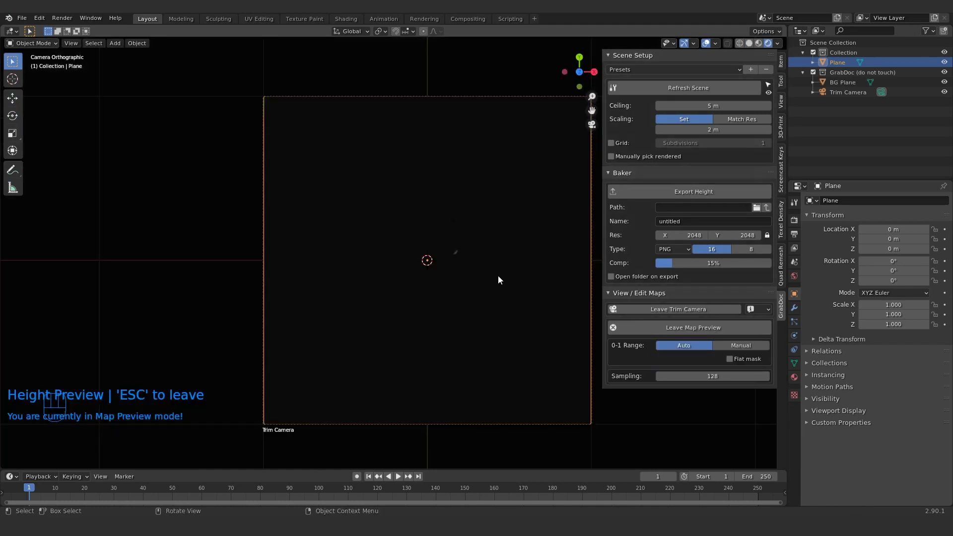
pyautogui.click(693, 335)
pyautogui.moveTo(475, 386); pyautogui.dragTo(467, 295)
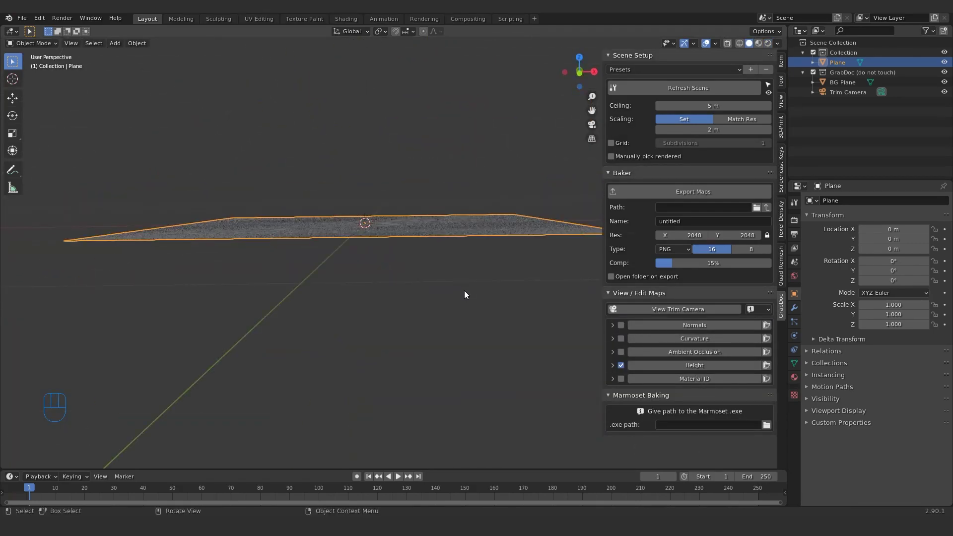
# Step: Switch to front view and pan in close to the plane's edge
pyautogui.press('KP_5')
pyautogui.press('KP_1')
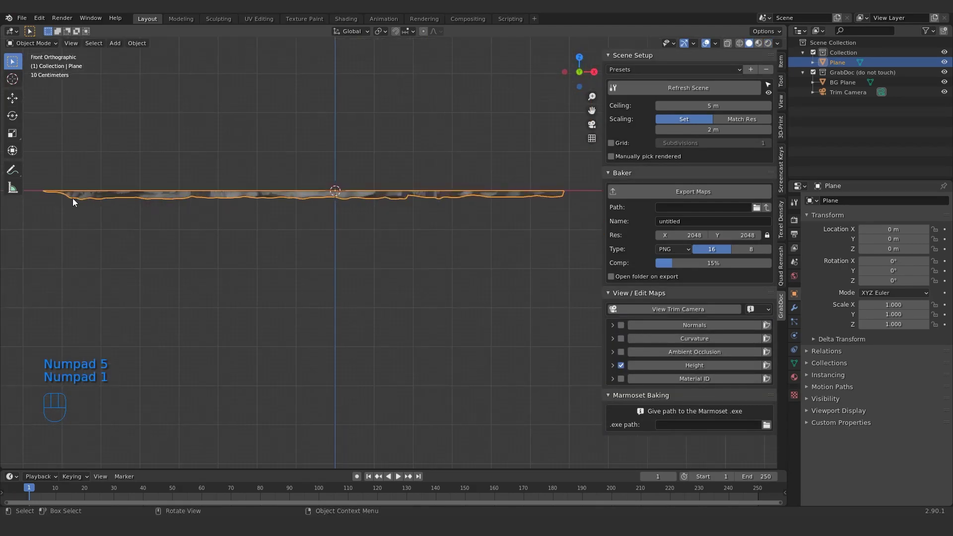
pyautogui.moveTo(207, 244); pyautogui.dragTo(394, 229)
pyautogui.middleClick(251, 211)
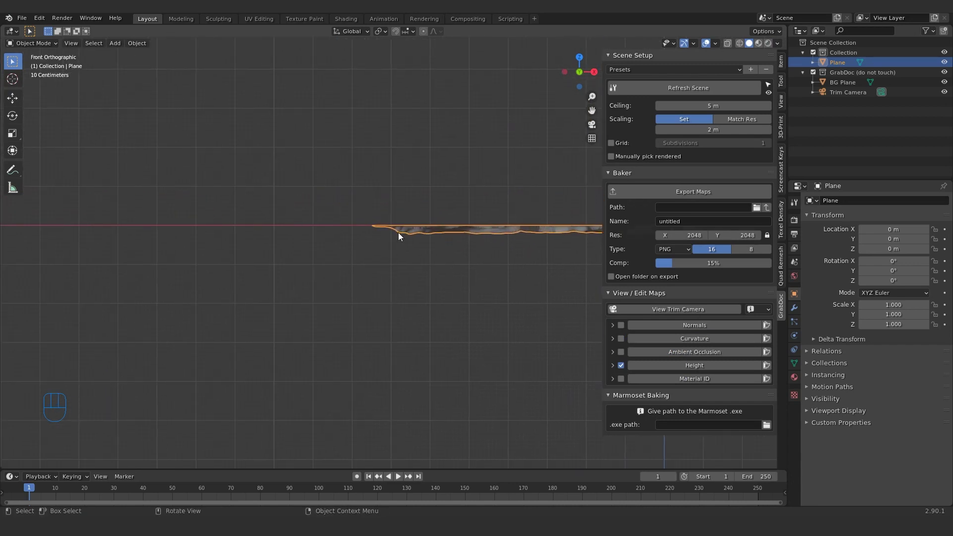
pyautogui.middleClick(394, 204)
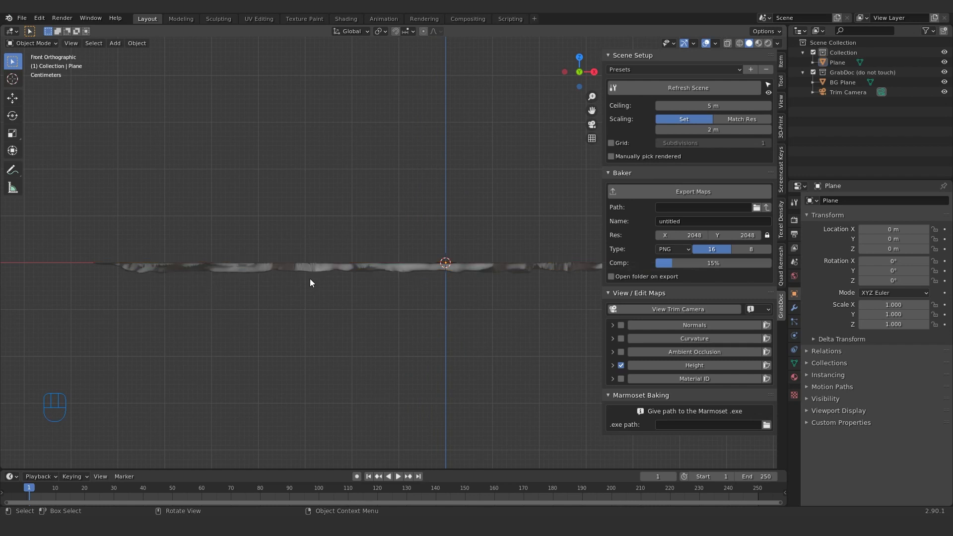
# Step: Raise the Plane along Z to about 0.034 m and preview its Height map
pyautogui.click(311, 272)
pyautogui.press('g')
pyautogui.press('z')
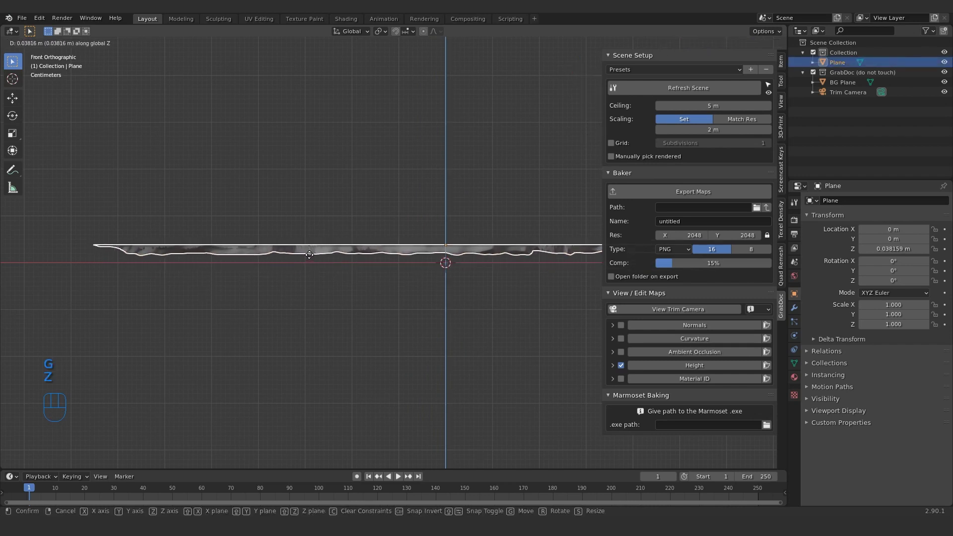
pyautogui.click(311, 259)
pyautogui.moveTo(386, 300); pyautogui.dragTo(375, 322)
pyautogui.moveTo(408, 301); pyautogui.dragTo(434, 299)
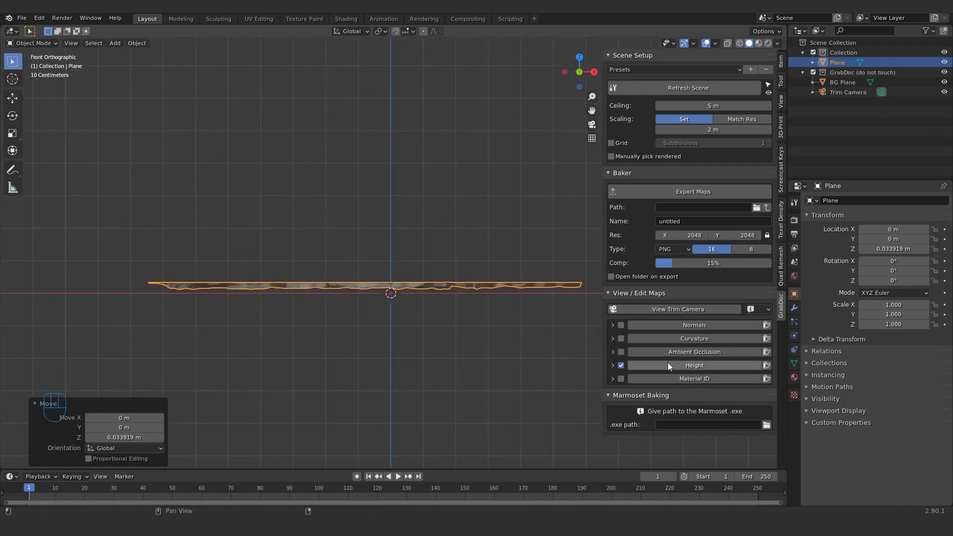
# Step: Switch the Height 0-1 Range to Manual at 0.034 m and leave the map preview
pyautogui.click(689, 367)
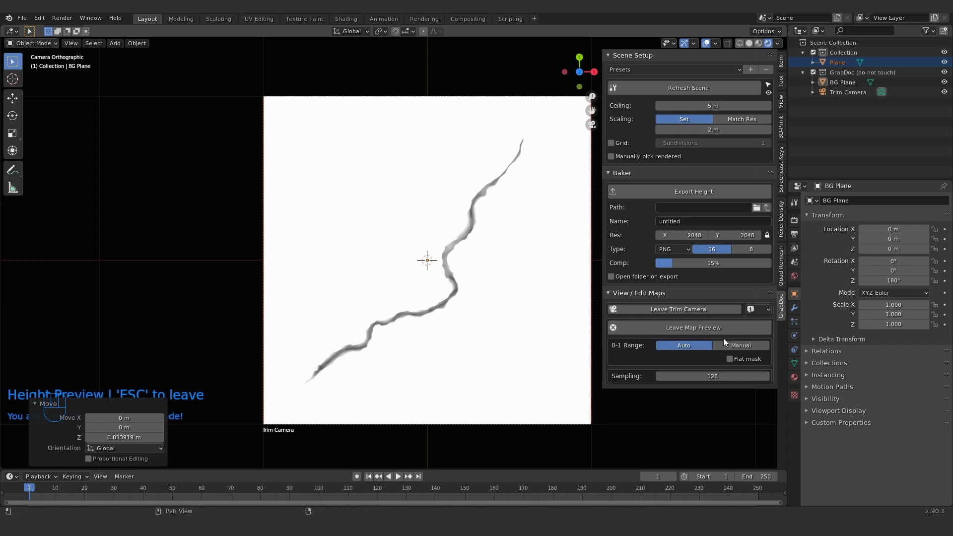
pyautogui.middleClick(731, 346)
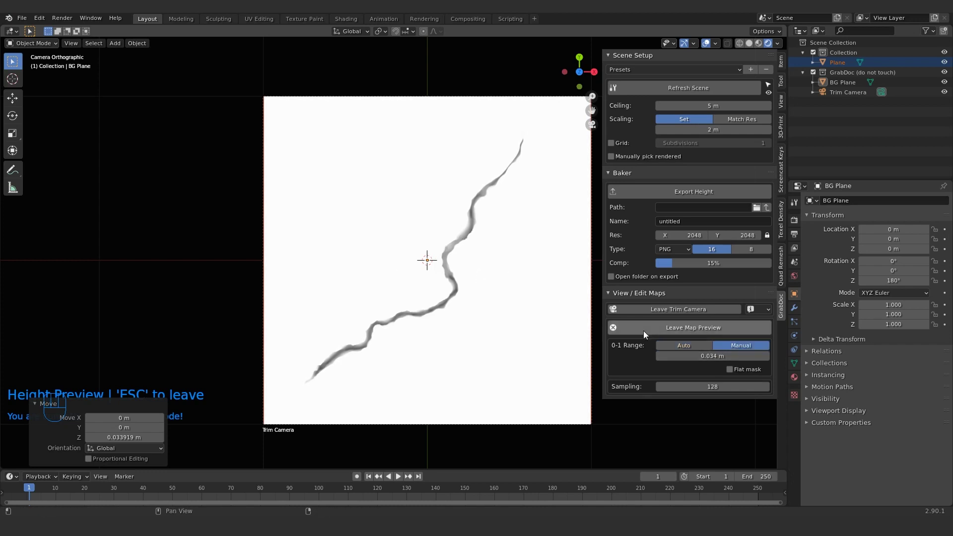
pyautogui.middleClick(662, 330)
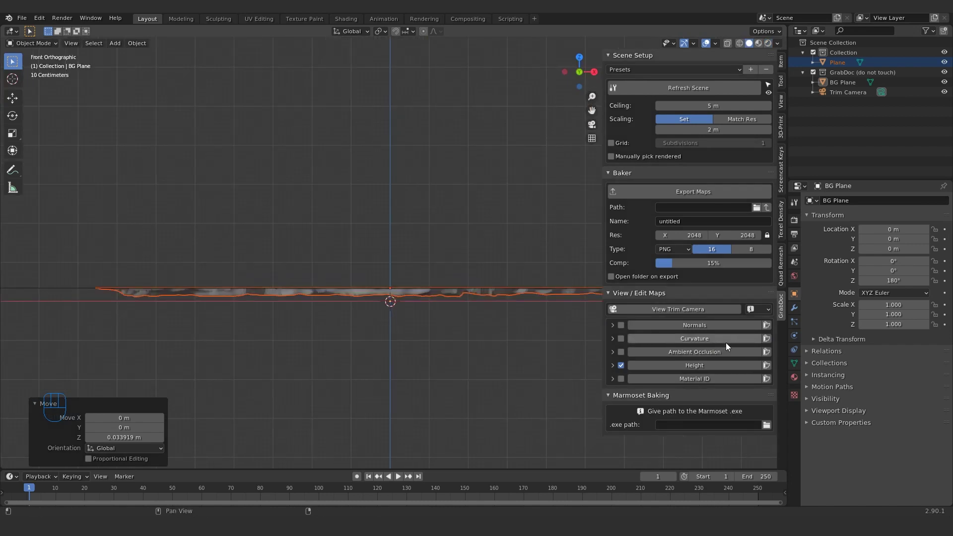
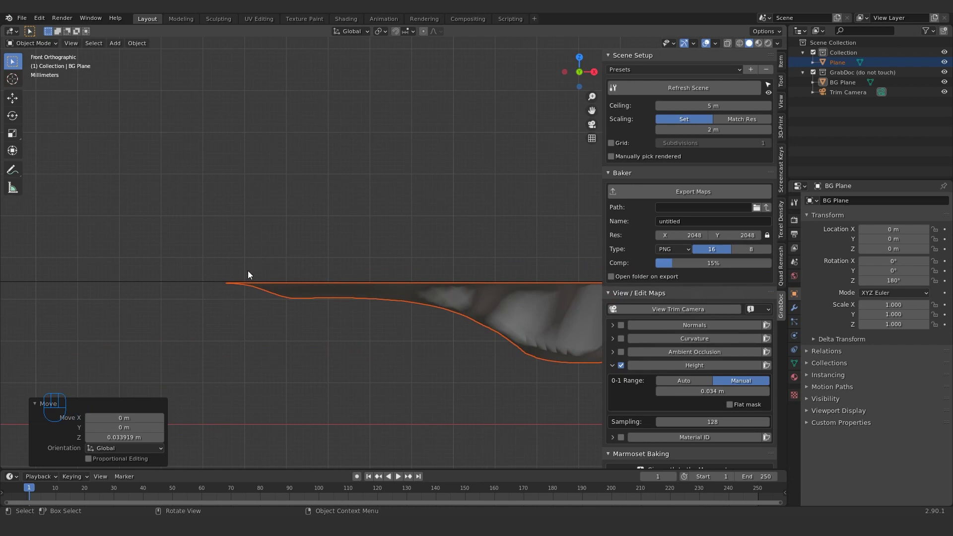
# Step: Return the Height 0-1 Range to Auto while viewing the plane from the front
pyautogui.moveTo(281, 306); pyautogui.dragTo(698, 385)
pyautogui.click(698, 384)
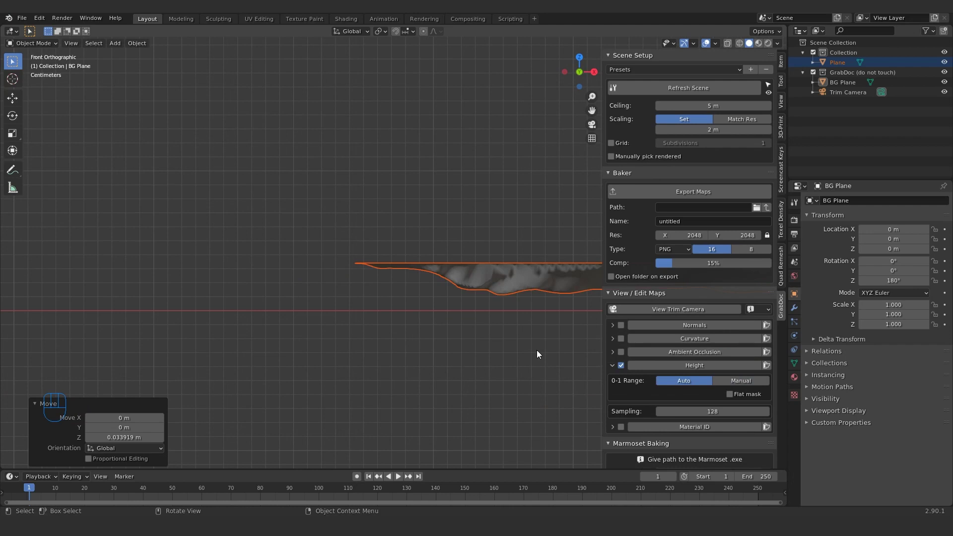
pyautogui.middleClick(432, 259)
pyautogui.click(725, 381)
pyautogui.click(685, 379)
# Step: Frame the whole plane and preview the Height map through the bake camera
pyautogui.scroll(3)
pyautogui.middleClick(384, 306)
pyautogui.scroll(3)
pyautogui.moveTo(401, 301); pyautogui.dragTo(438, 303)
pyautogui.click(685, 366)
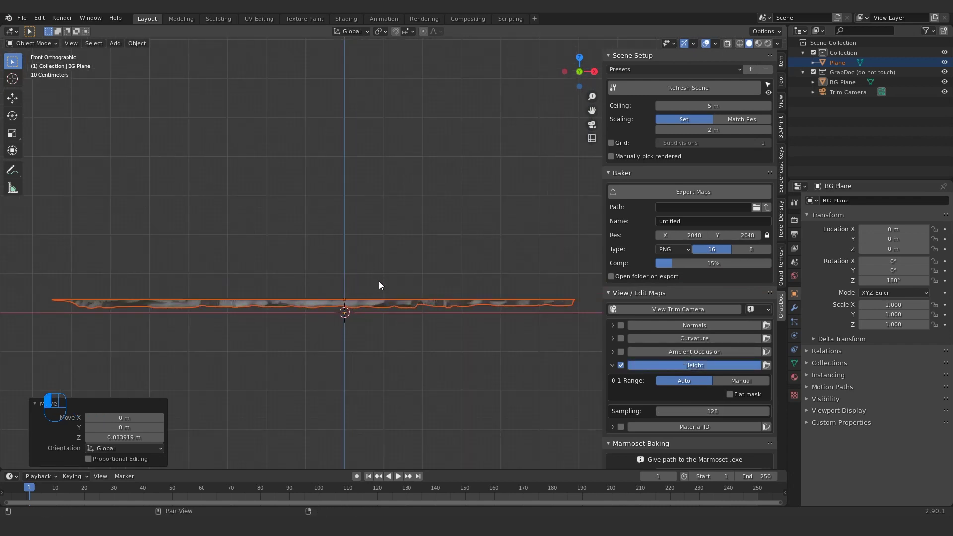
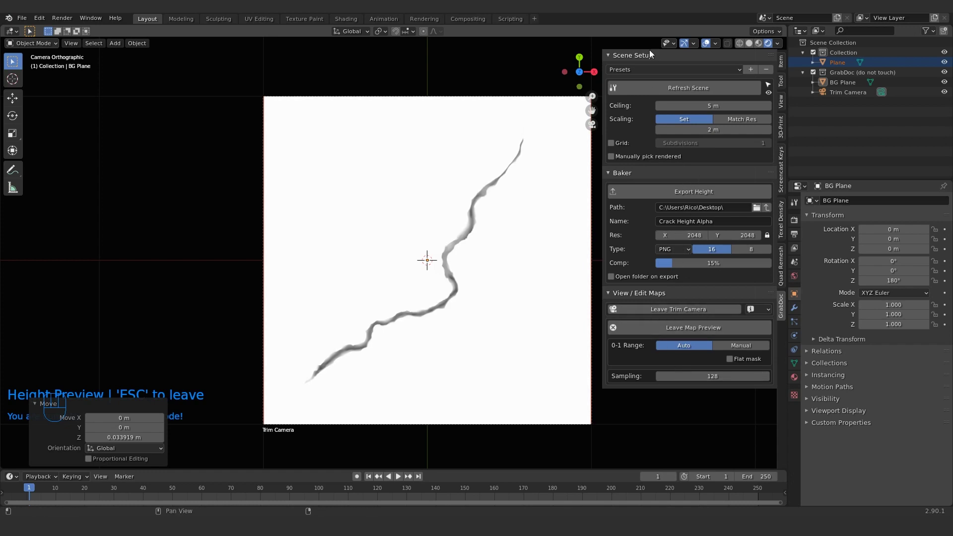
# Step: Leave the map preview, toggle through the map subpanels and expand the Height settings
pyautogui.moveTo(703, 325); pyautogui.dragTo(701, 253)
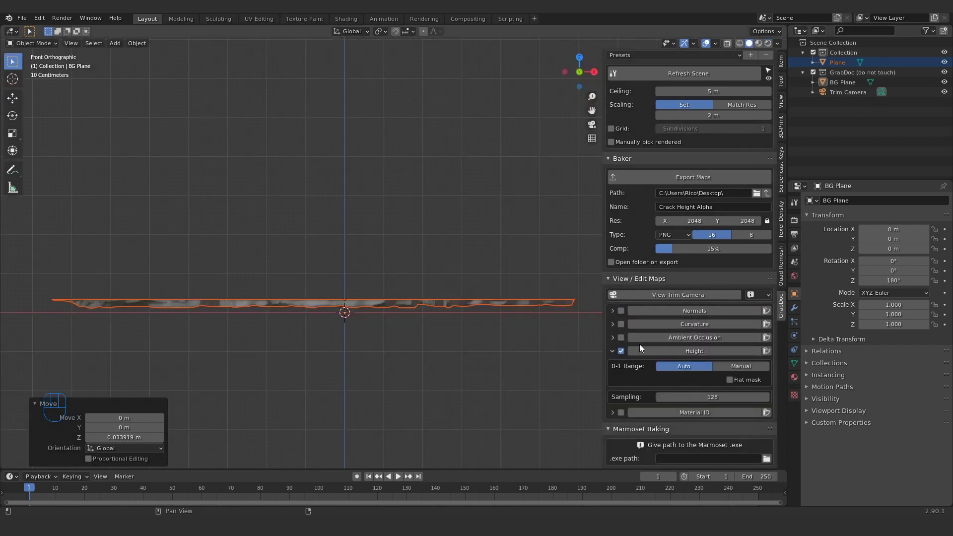
pyautogui.click(615, 349)
pyautogui.click(616, 377)
pyautogui.click(615, 379)
pyautogui.click(615, 381)
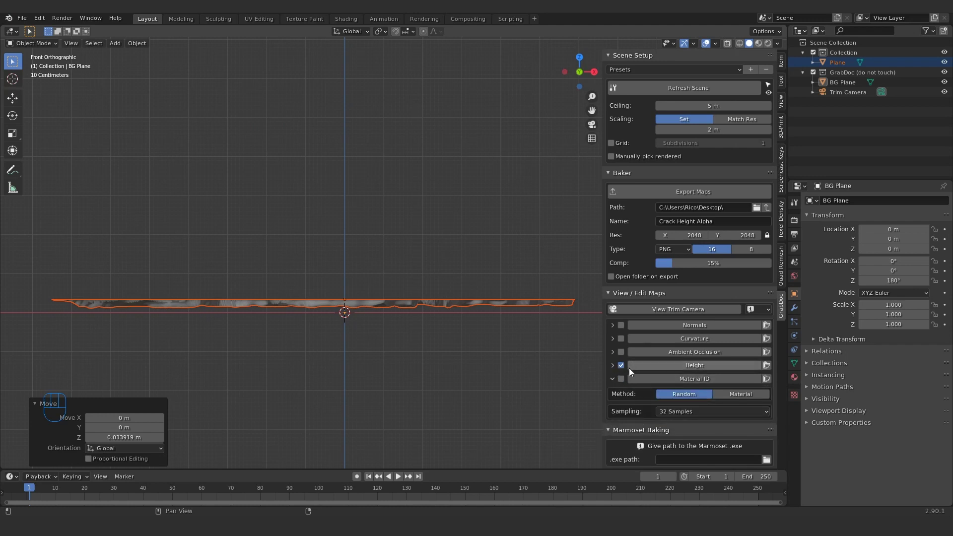
pyautogui.click(610, 348)
pyautogui.click(615, 352)
pyautogui.click(617, 352)
pyautogui.moveTo(615, 378); pyautogui.dragTo(680, 303)
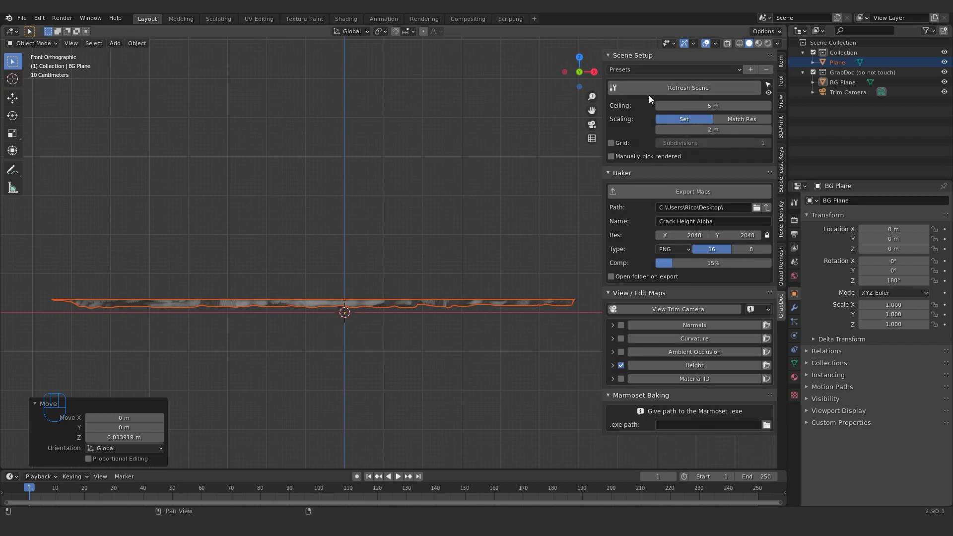
pyautogui.click(614, 371)
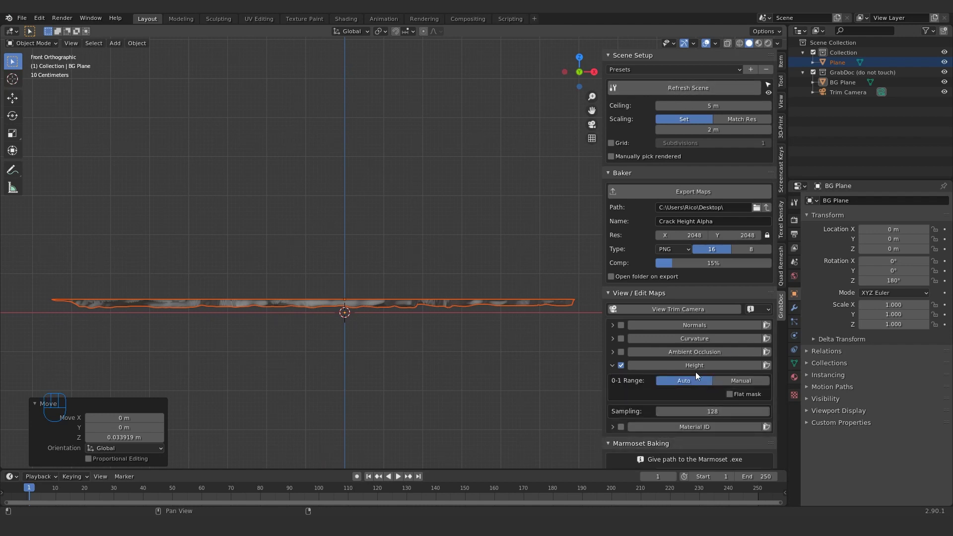
# Step: Raise the Scene Setup Ceiling to 5.2 m with the range on Auto and 128 samples
pyautogui.moveTo(734, 381); pyautogui.dragTo(691, 376)
pyautogui.click(689, 376)
pyautogui.moveTo(691, 383); pyautogui.dragTo(745, 380)
pyautogui.moveTo(745, 380); pyautogui.dragTo(709, 382)
pyautogui.click(684, 385)
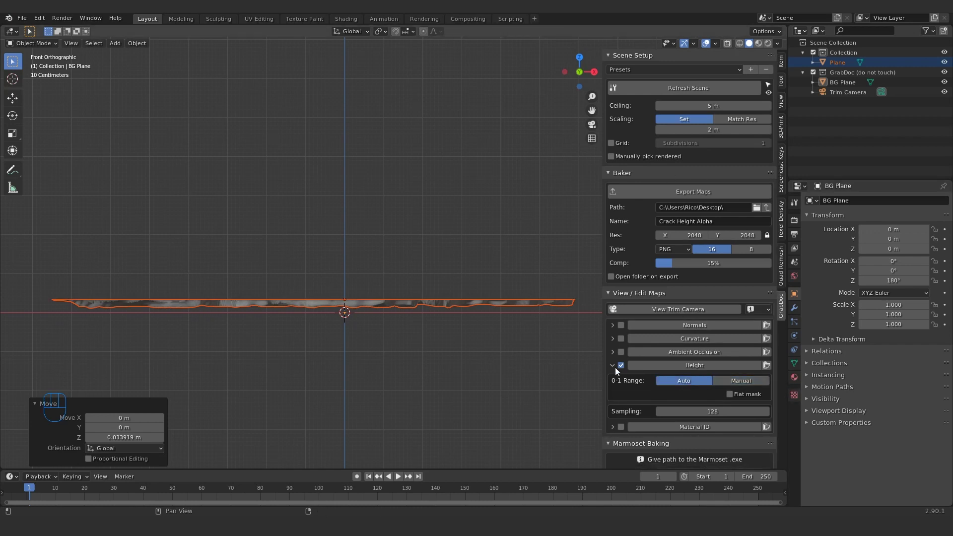
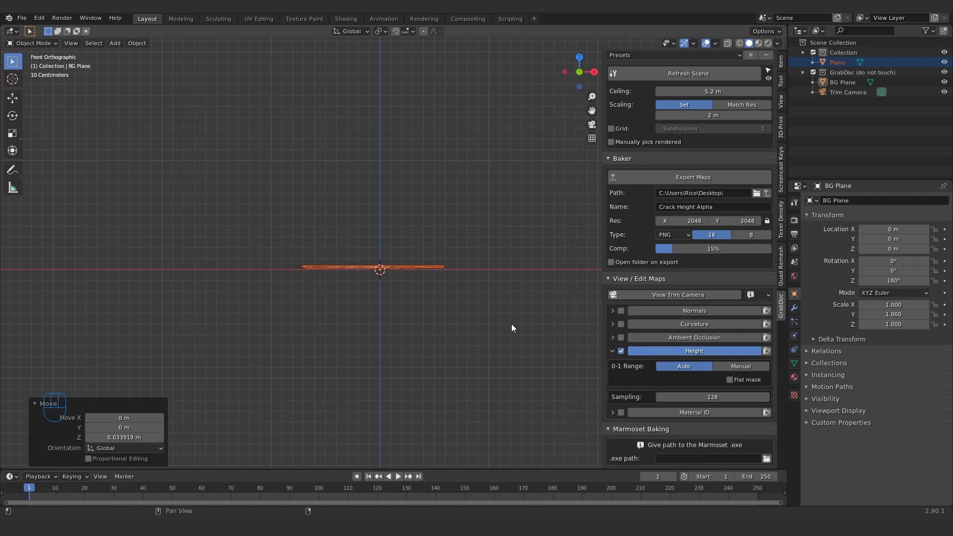
# Step: Preview the Height map through the trim camera and export it to the Desktop path
pyautogui.click(495, 297)
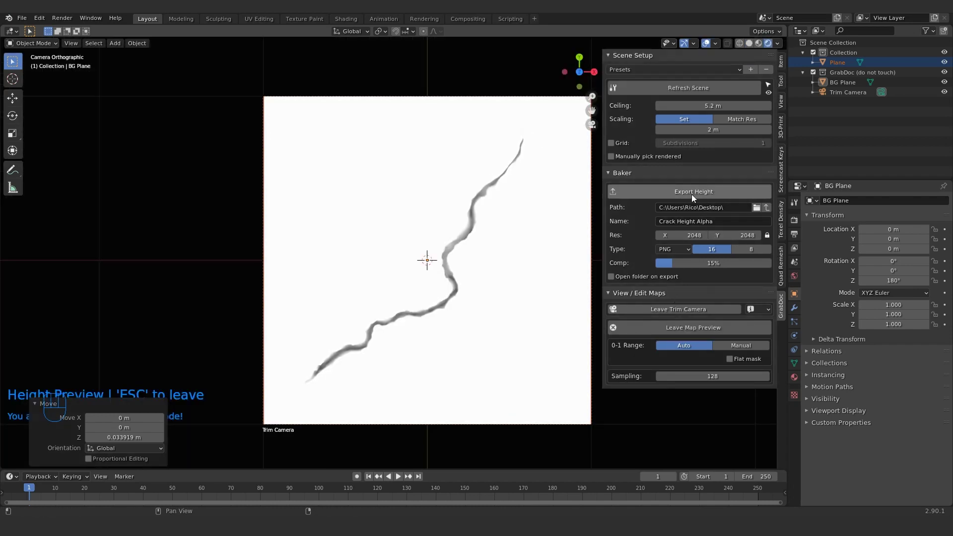
pyautogui.click(691, 195)
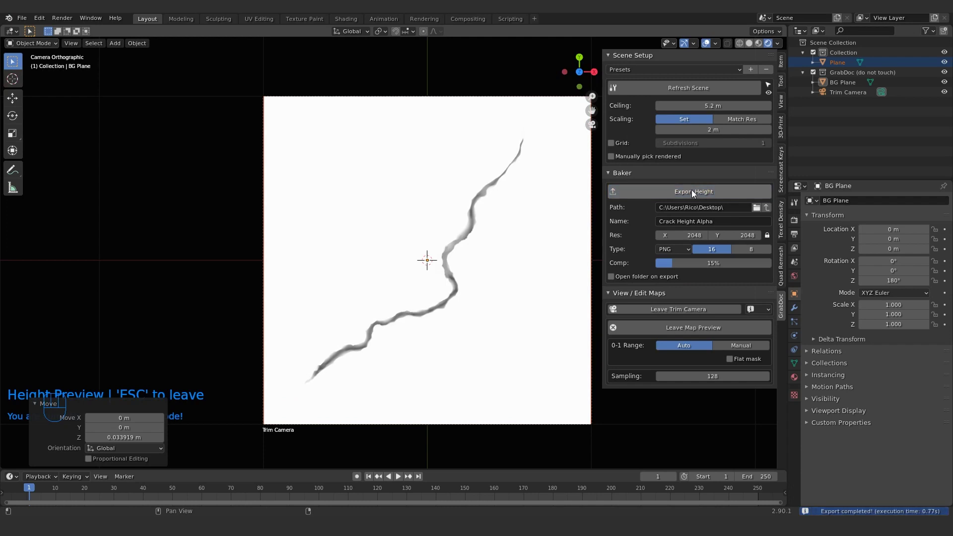
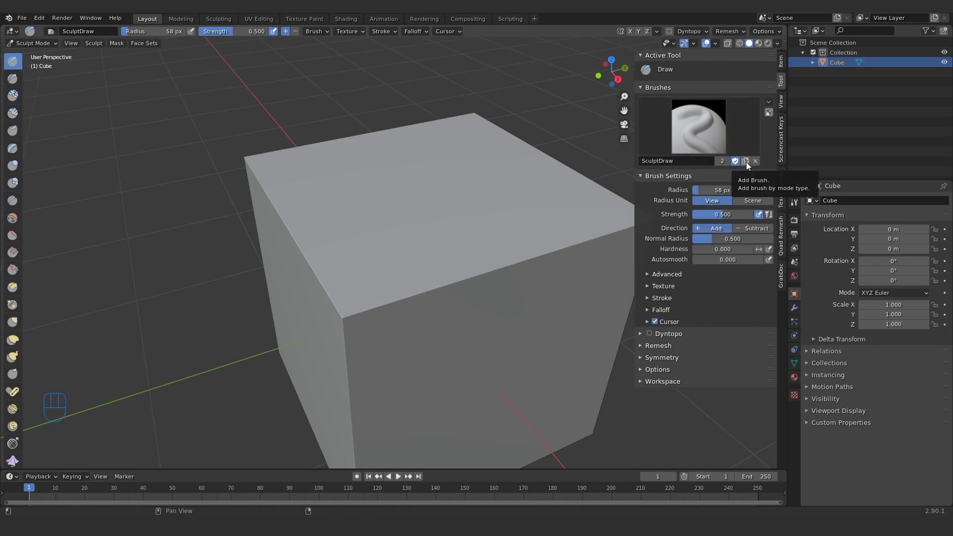
# Step: Rename the new brush copy to Alpha Brush
pyautogui.moveTo(684, 161); pyautogui.dragTo(728, 150)
pyautogui.press('BackSpace')
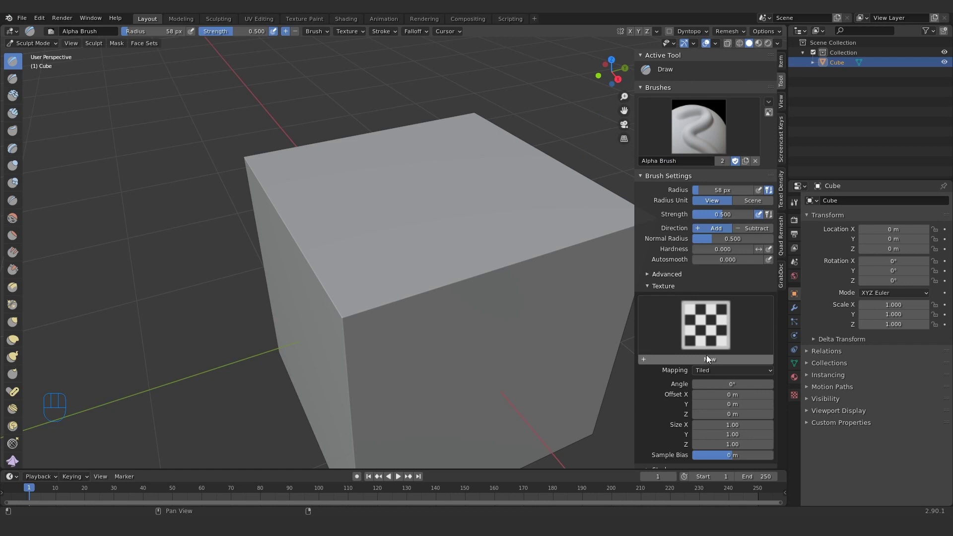
# Step: Give Alpha Brush a new image texture and browse for Crack height alpha_height.png
pyautogui.click(709, 362)
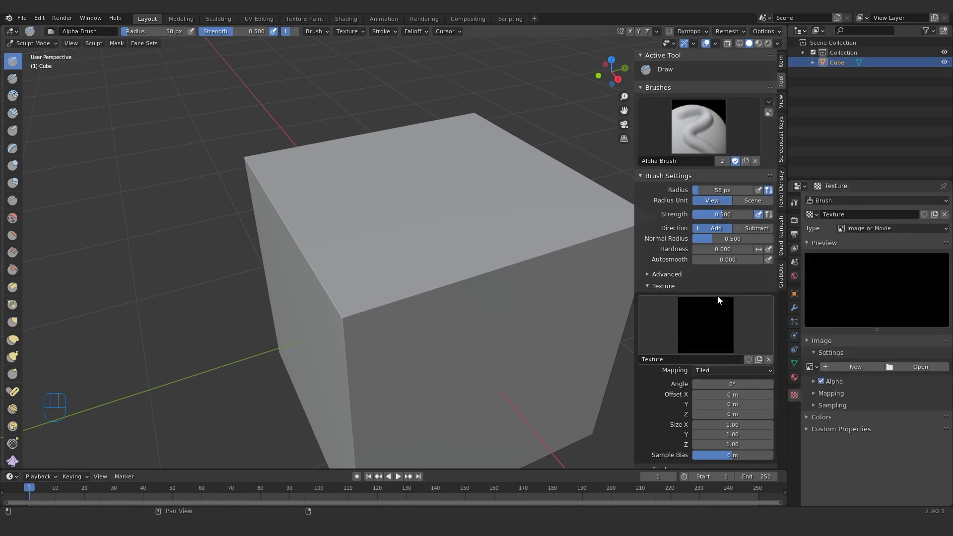
pyautogui.click(875, 201)
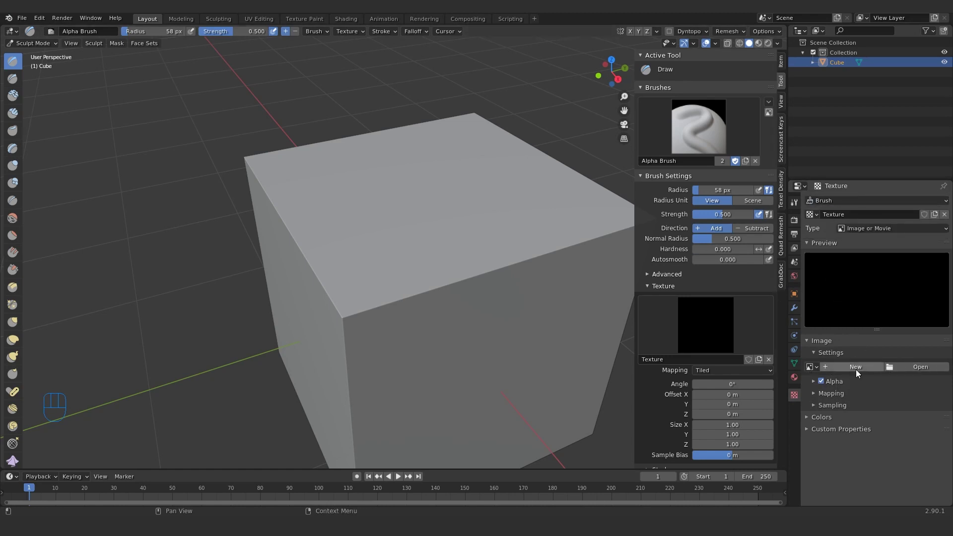
pyautogui.click(907, 367)
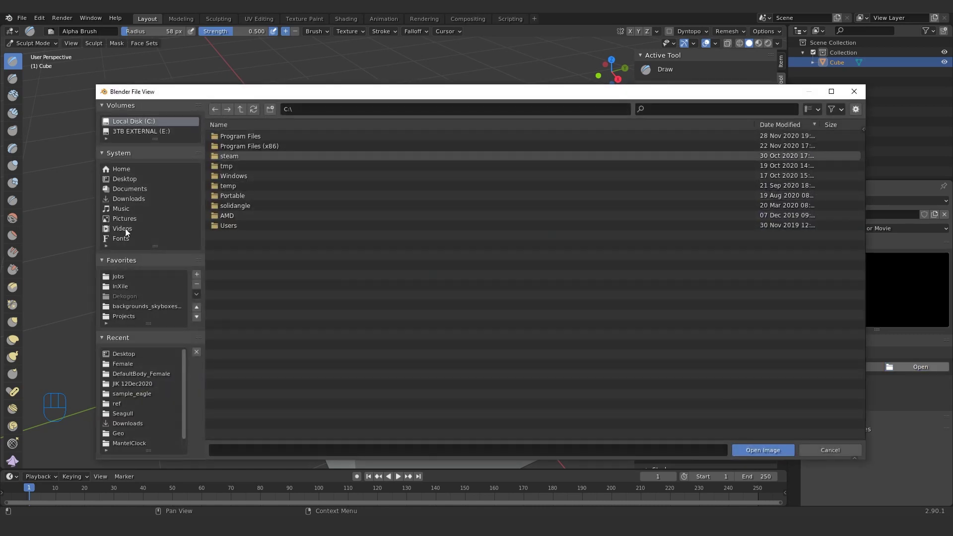
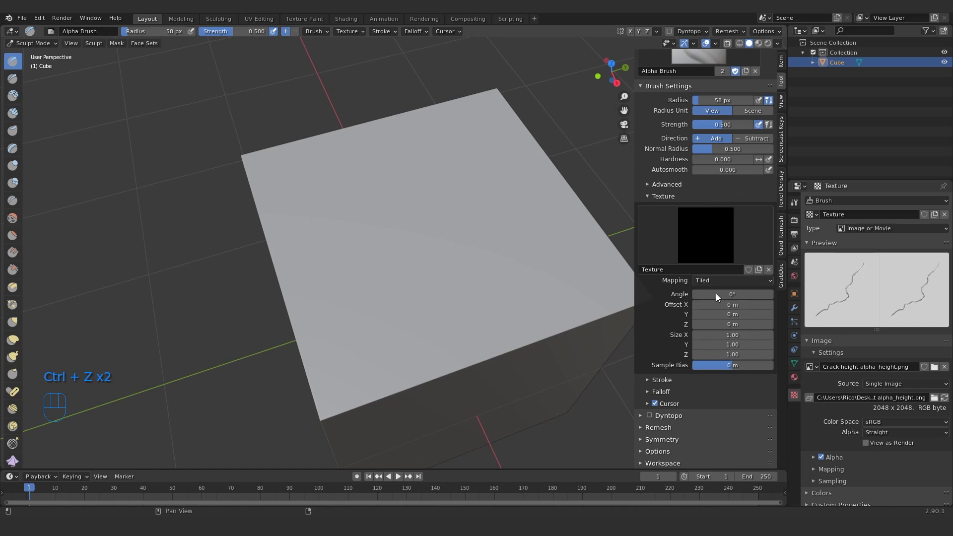
# Step: Set the brush texture mapping to Area Plane and pick the Anchored stroke method
pyautogui.moveTo(722, 278); pyautogui.dragTo(711, 304)
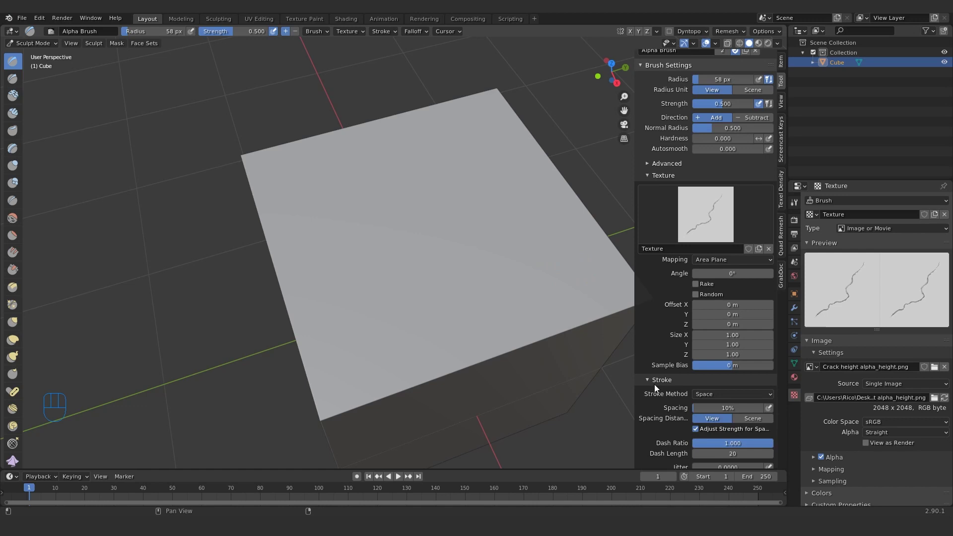
pyautogui.click(740, 398)
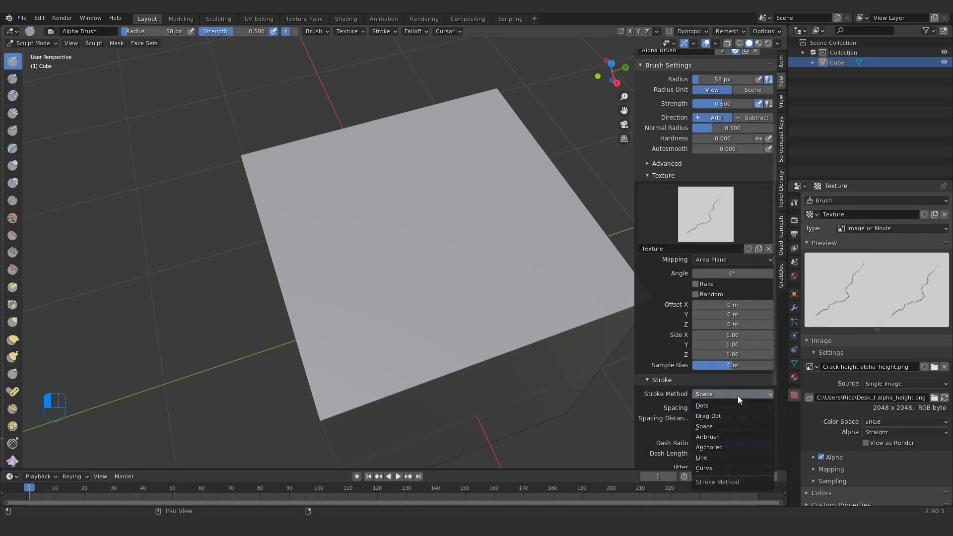
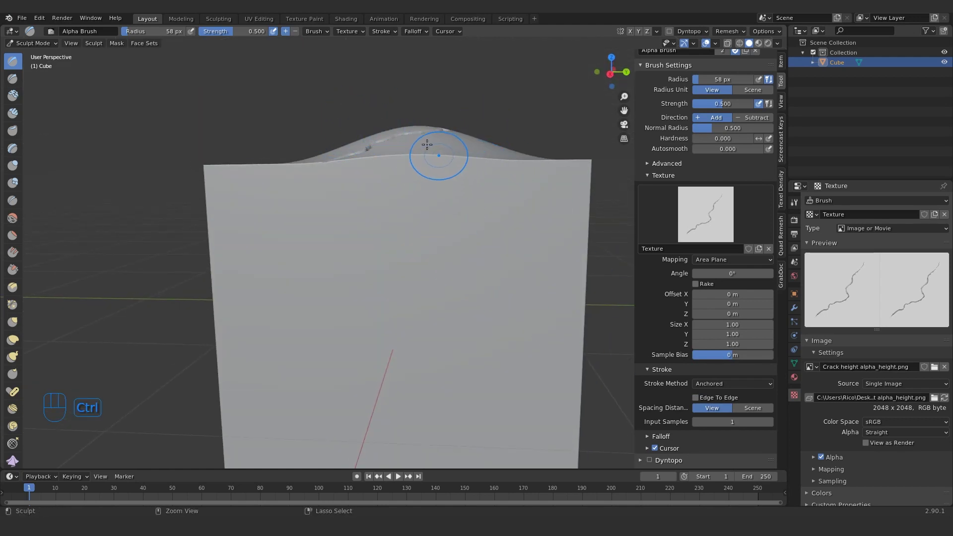
# Step: Undo the test stamp, lower sample bias to -1 and switch the stroke to Anchored
pyautogui.press('ctrl+z')
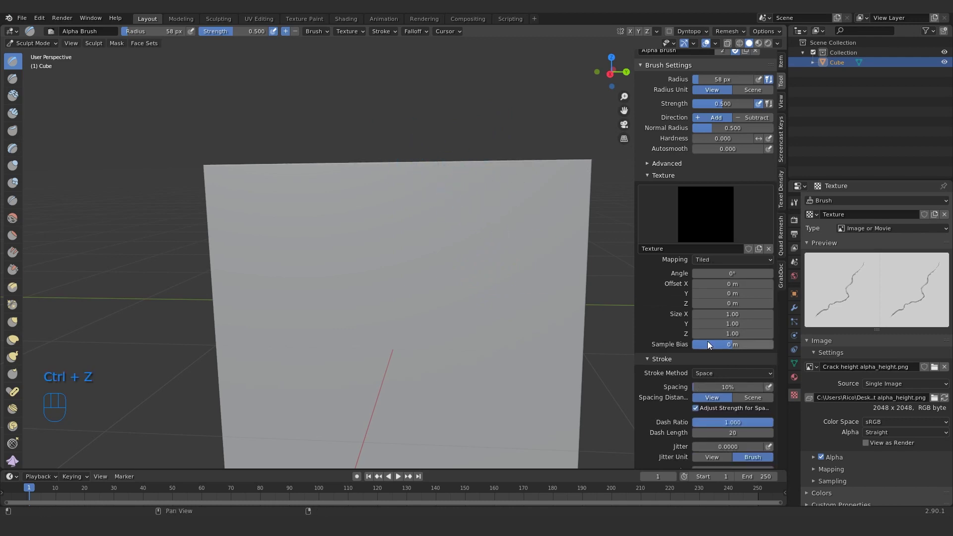
pyautogui.click(720, 344)
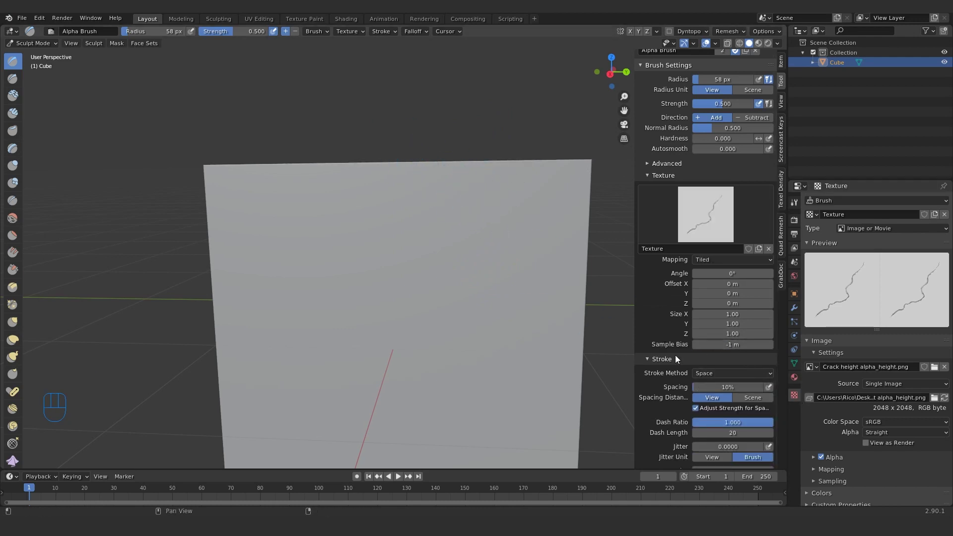
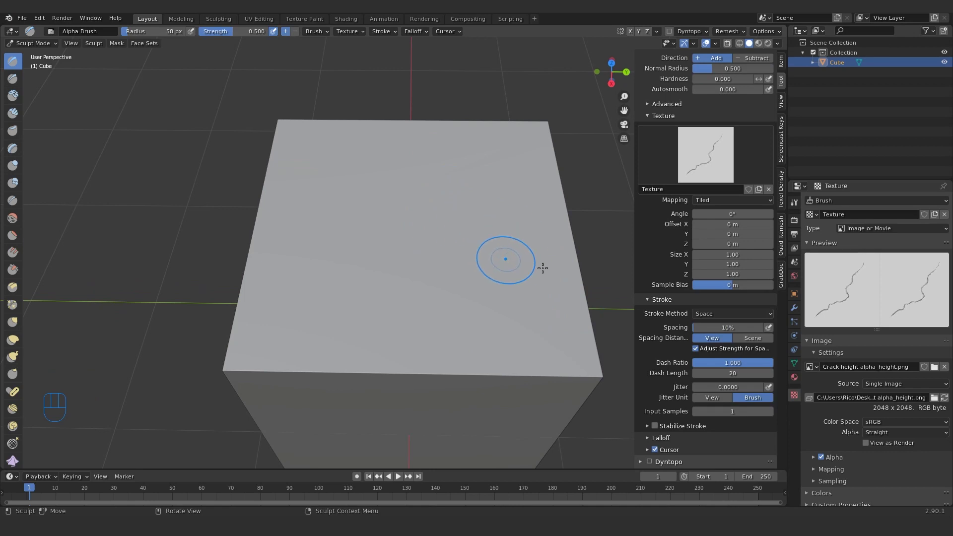
pyautogui.click(728, 318)
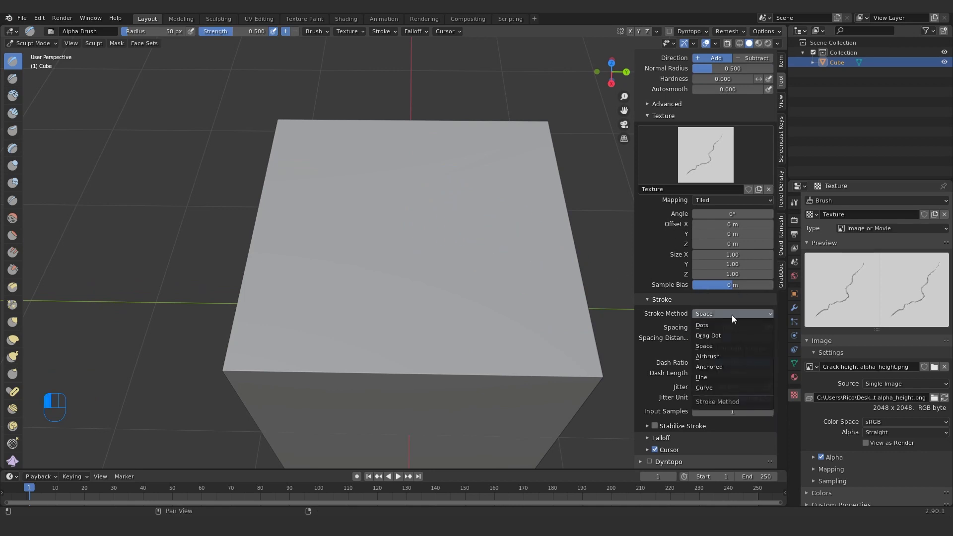
pyautogui.moveTo(743, 313); pyautogui.dragTo(720, 362)
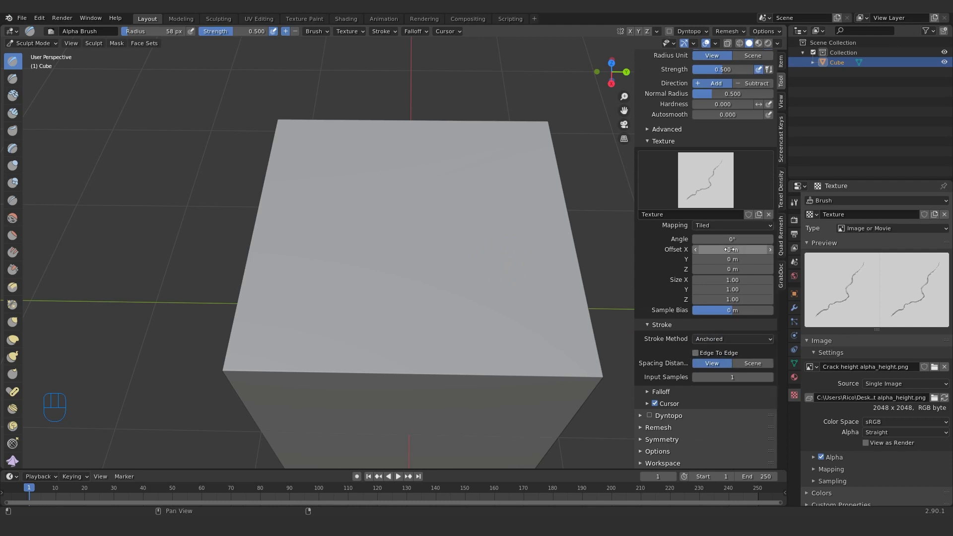
pyautogui.click(733, 312)
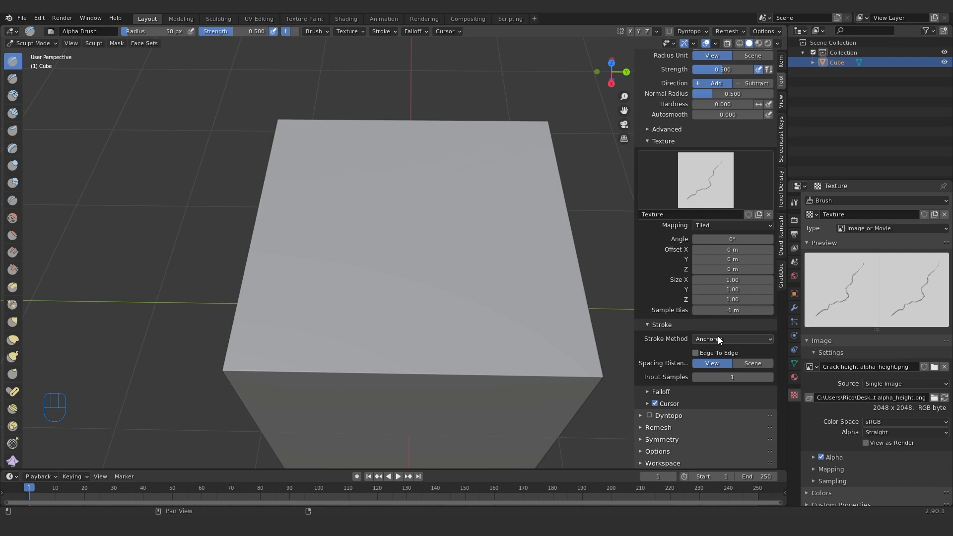
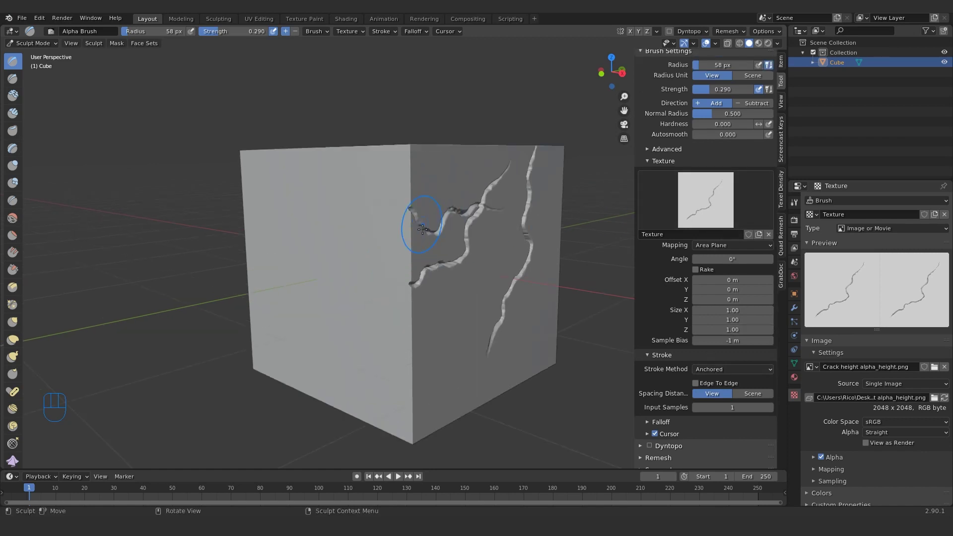
# Step: Switch the texture mapping to View Plane for the large crack stamps
pyautogui.click(726, 247)
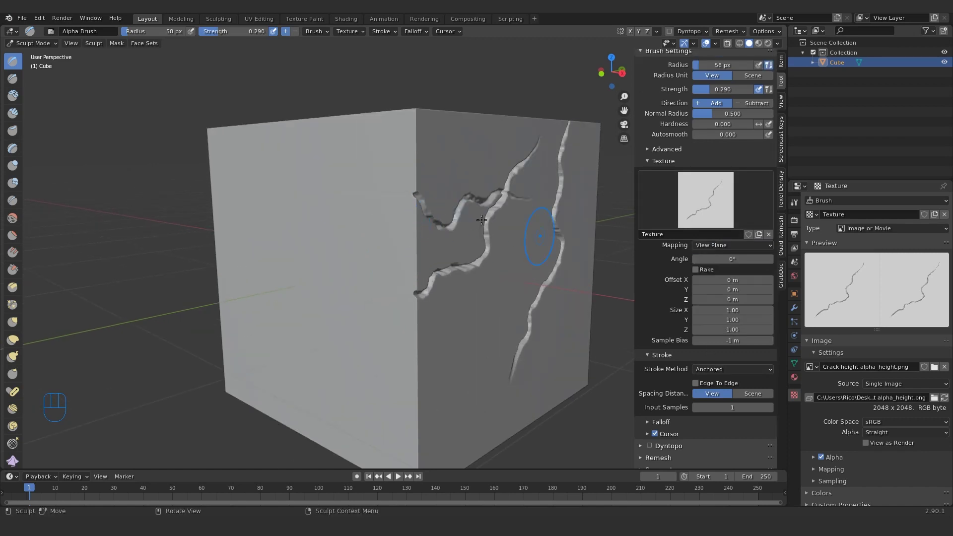
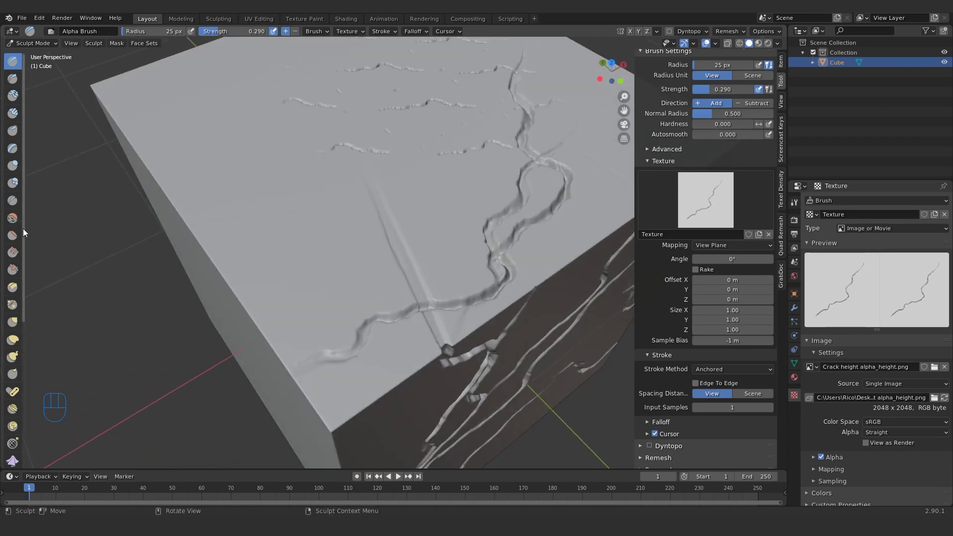
# Step: Try Flatten, then activate the Scrape brush and expand its Advanced options
pyautogui.click(14, 236)
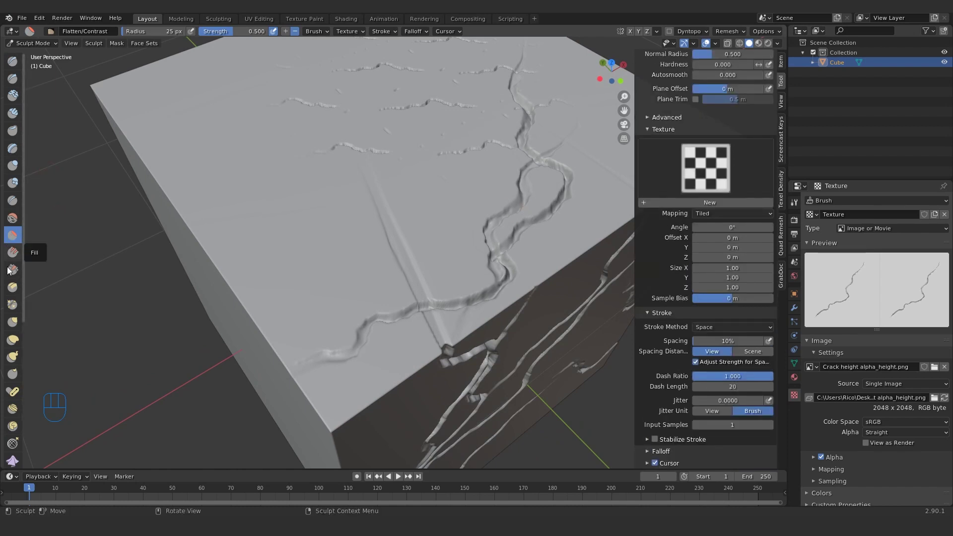
pyautogui.click(15, 272)
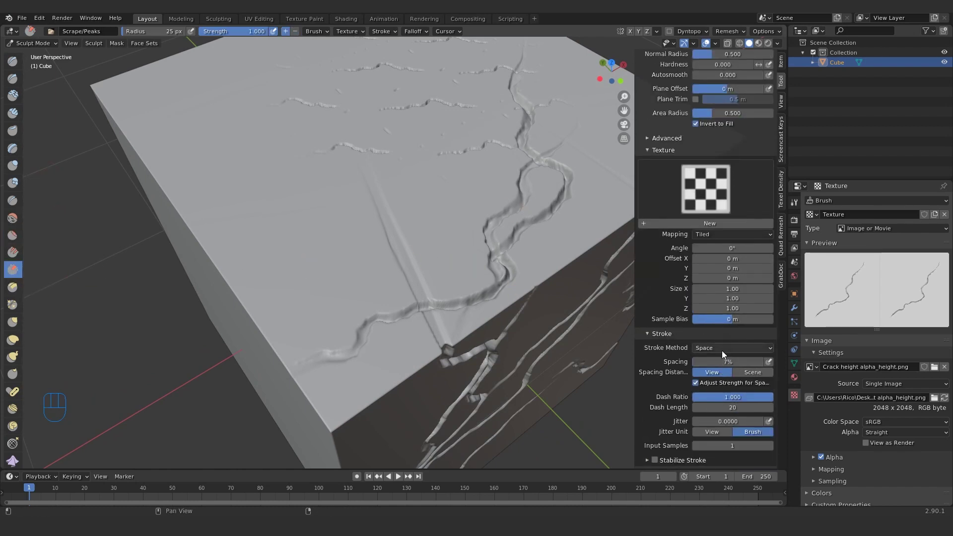
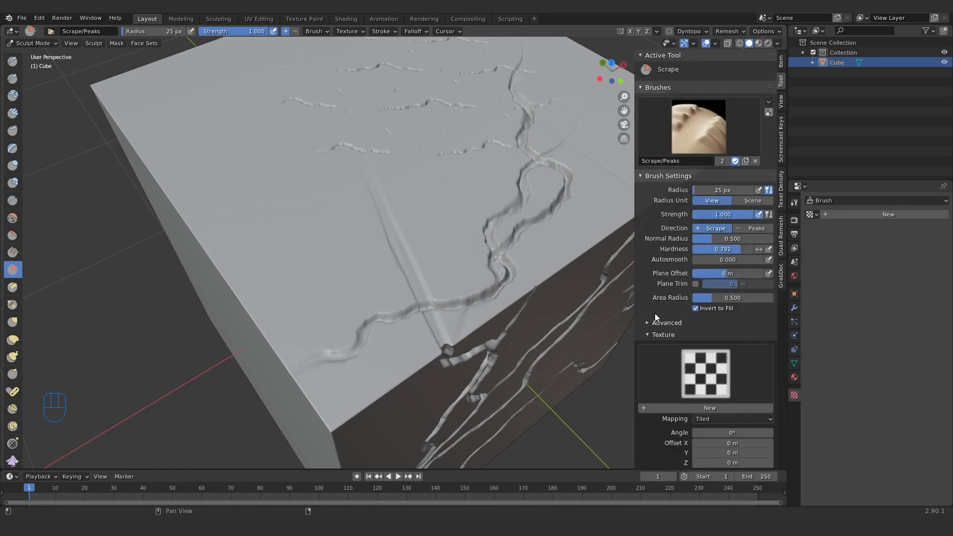
pyautogui.click(650, 326)
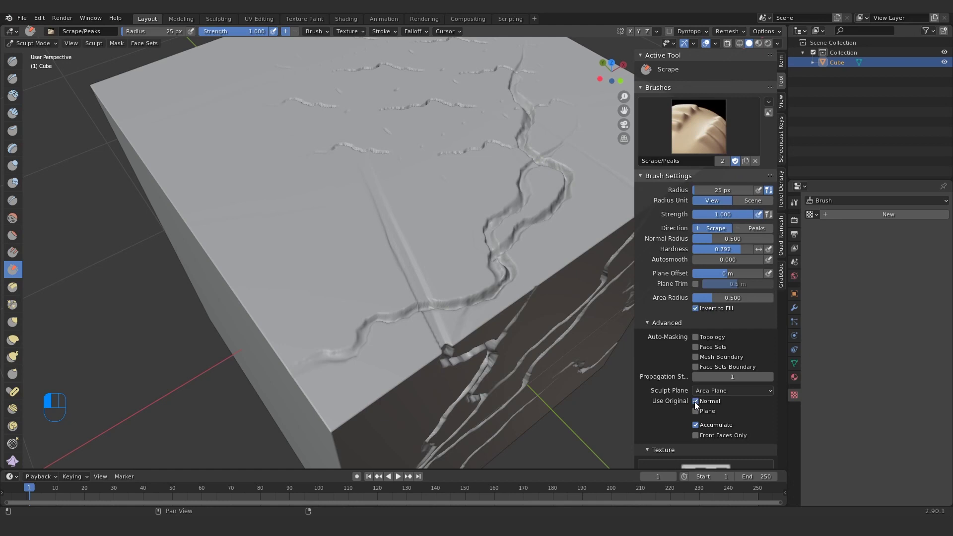
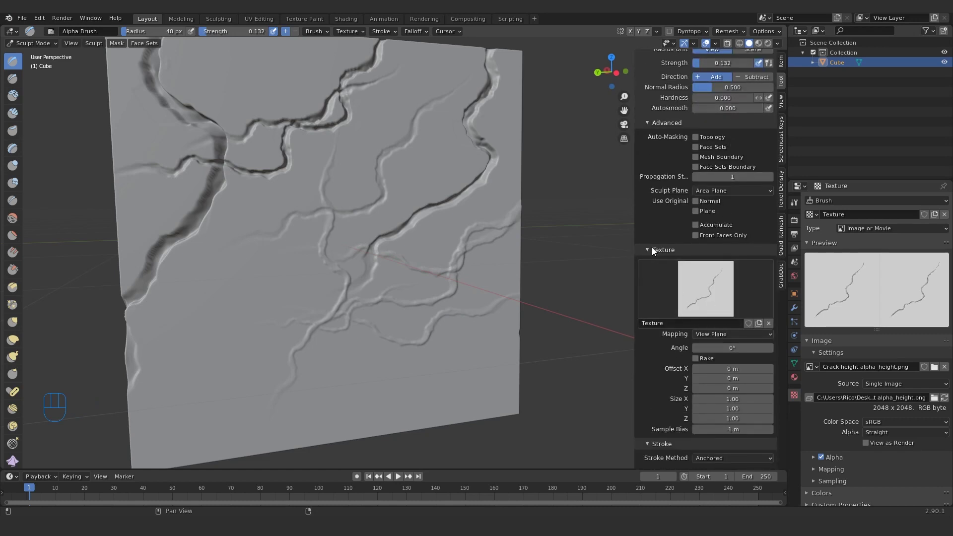
# Step: Set brush texture mapping to Area Plane, stroke method Dots, and jitter around 0.469
pyautogui.moveTo(712, 336); pyautogui.dragTo(661, 401)
pyautogui.moveTo(727, 339); pyautogui.dragTo(741, 364)
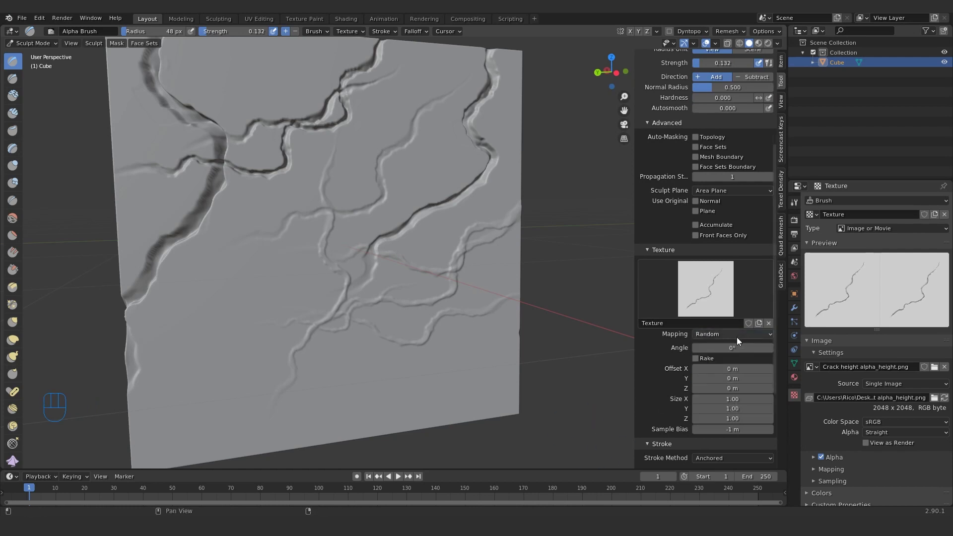
pyautogui.doubleClick(698, 361)
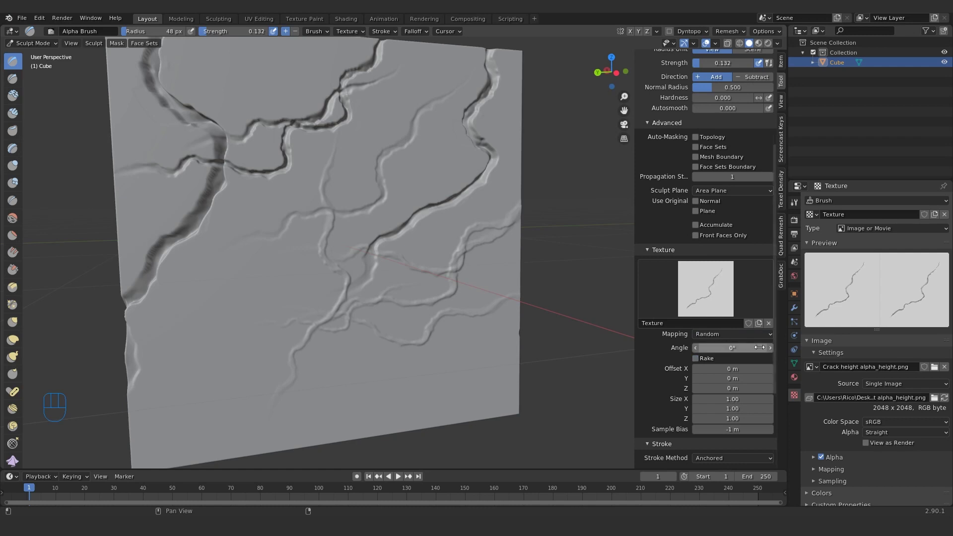
pyautogui.moveTo(708, 334); pyautogui.dragTo(733, 356)
pyautogui.moveTo(731, 339); pyautogui.dragTo(723, 352)
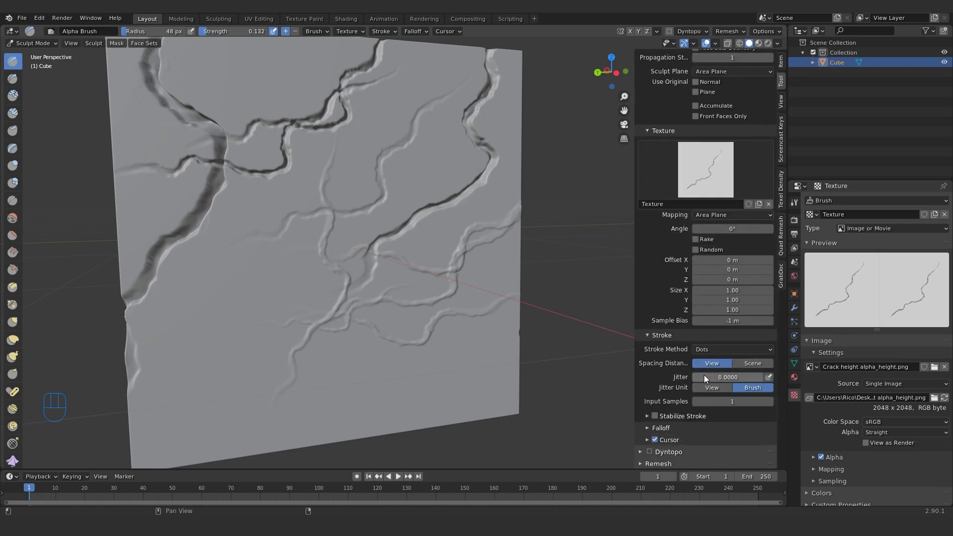